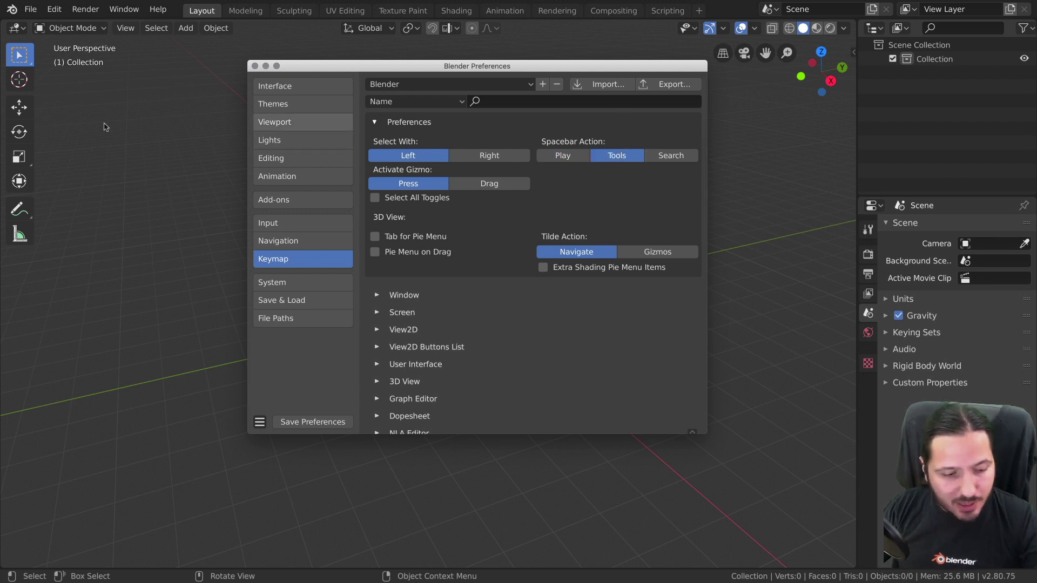
# - Close Preferences and add a cube to the scene from the Shift+A add menu
pyautogui.press('t')
pyautogui.press('t')
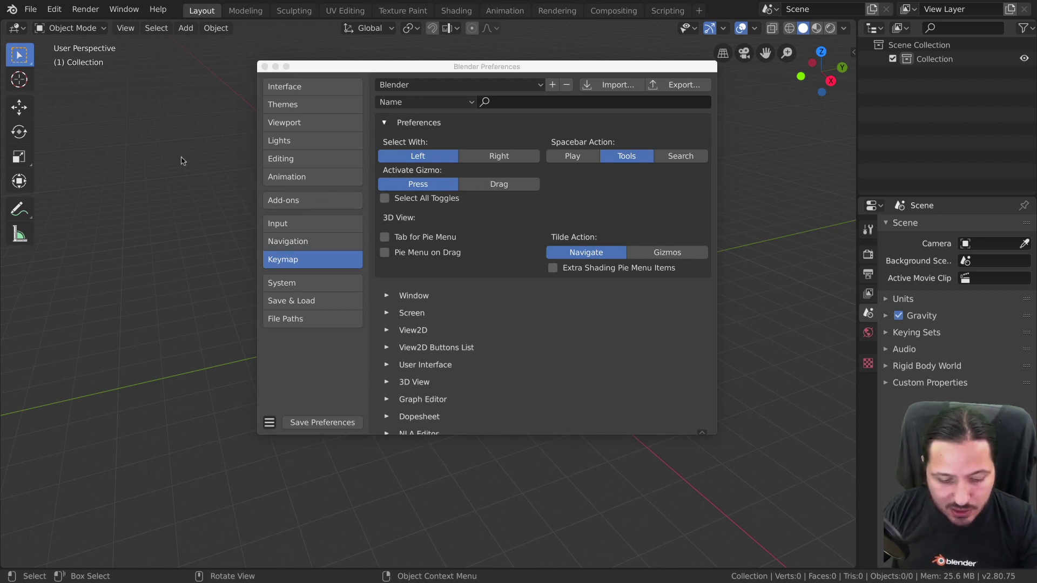
pyautogui.click(171, 156)
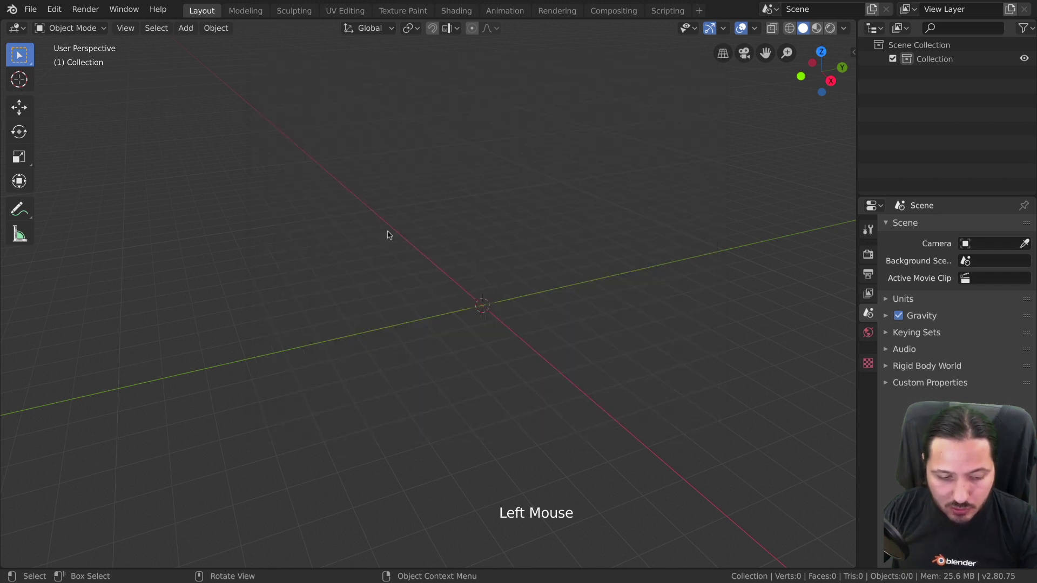
pyautogui.press('shift+a')
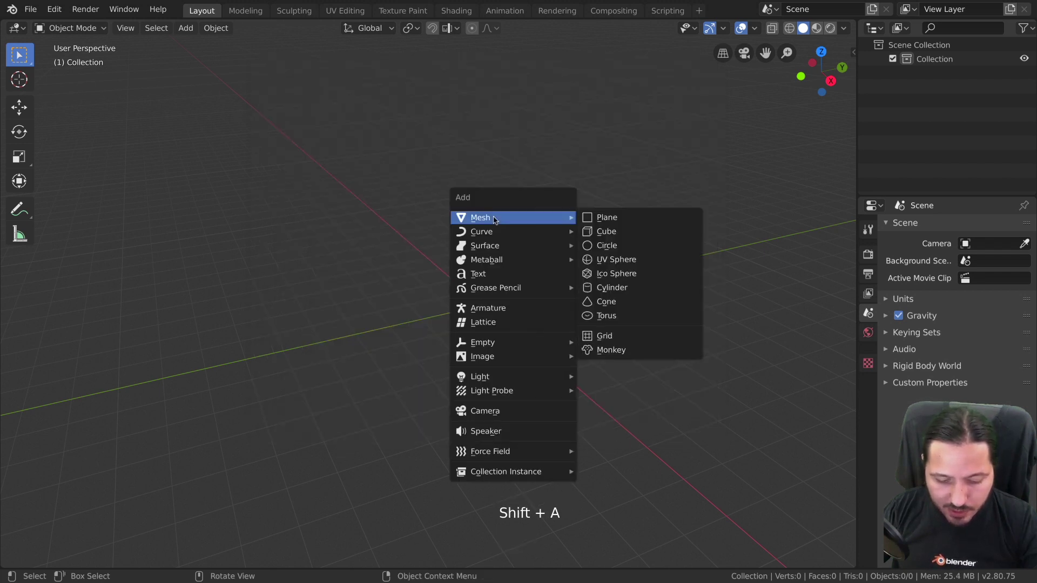
pyautogui.middleClick(527, 327)
pyautogui.scroll(3)
pyautogui.middleClick(525, 326)
# - Duplicate the cube with Shift+D and drop the copy slightly above the original
pyautogui.press('shift+d')
pyautogui.middleClick(528, 312)
pyautogui.press('g')
pyautogui.middleClick(606, 351)
pyautogui.click(21, 112)
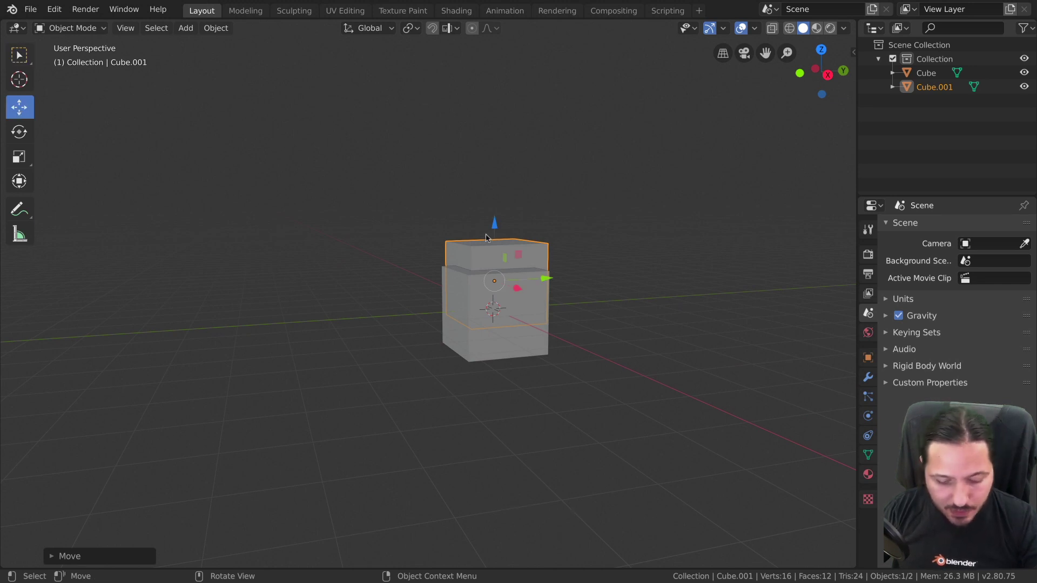
pyautogui.middleClick(605, 234)
# - Adjust the view and select the lower cube
pyautogui.click(498, 252)
pyautogui.click(498, 252)
pyautogui.middleClick(621, 334)
pyautogui.click(506, 300)
pyautogui.click(505, 299)
pyautogui.click(506, 300)
pyautogui.click(505, 300)
pyautogui.click(506, 299)
pyautogui.middleClick(501, 286)
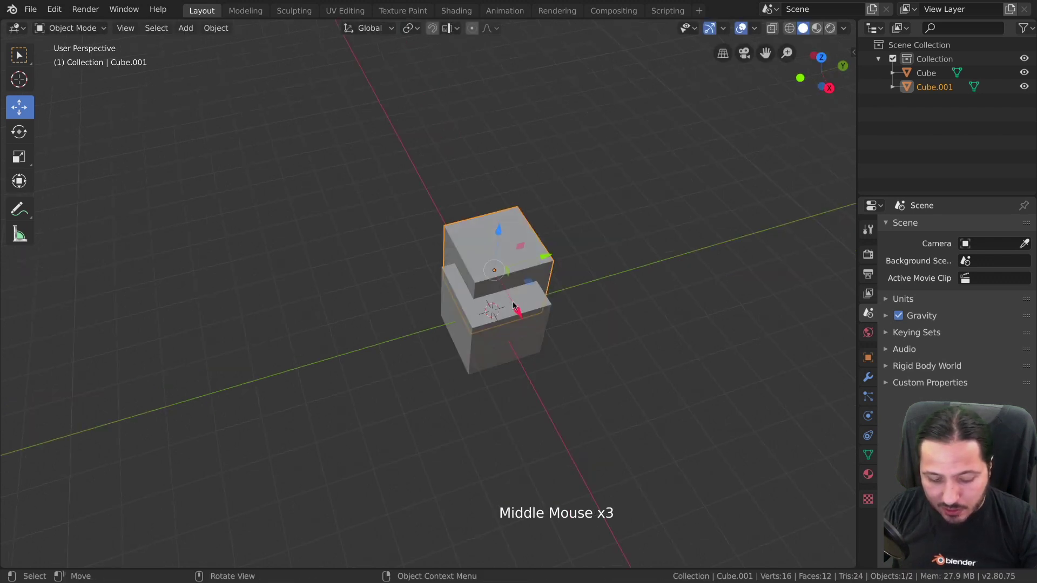
pyautogui.click(450, 334)
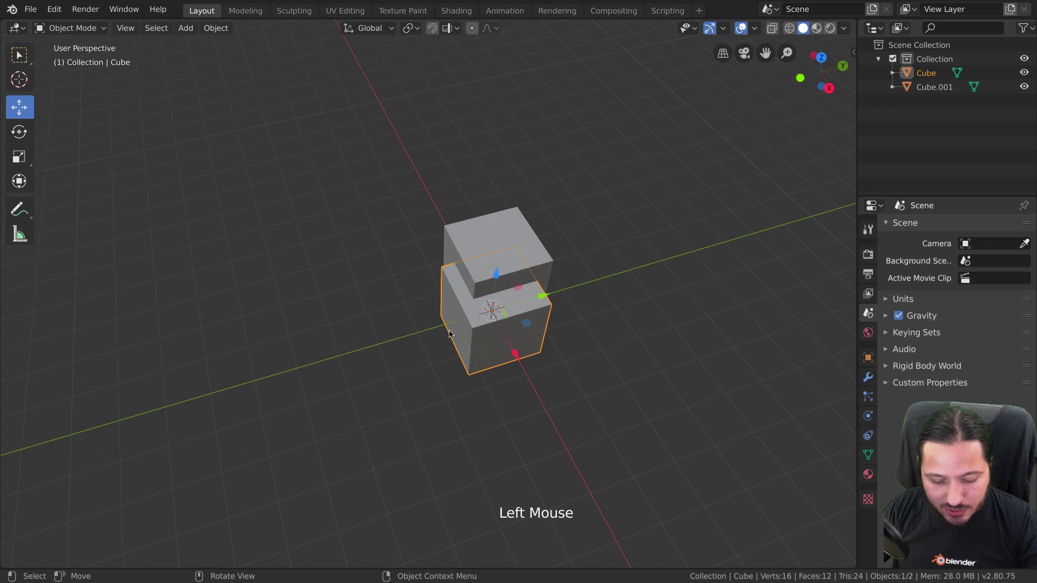
# - Reopen the keymap preferences
pyautogui.middleClick(478, 252)
pyautogui.middleClick(503, 266)
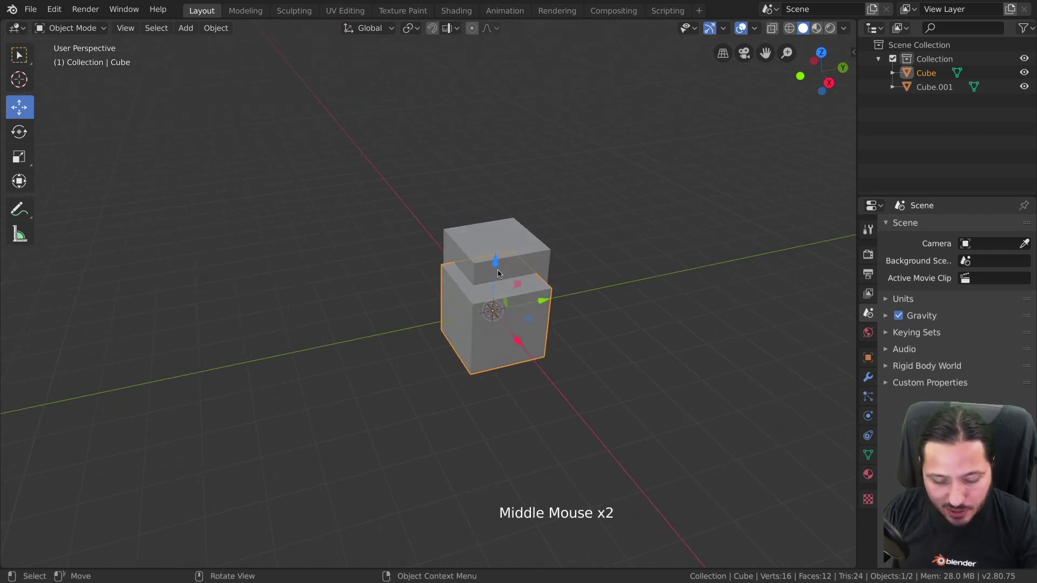
pyautogui.click(495, 272)
pyautogui.click(495, 272)
pyautogui.doubleClick(495, 273)
pyautogui.press('F4')
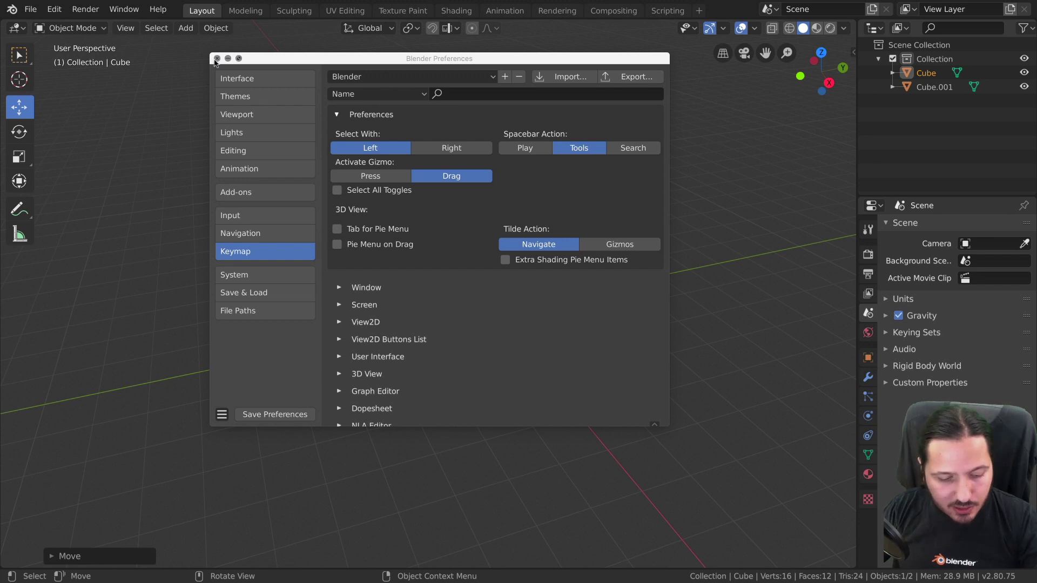
pyautogui.click(495, 275)
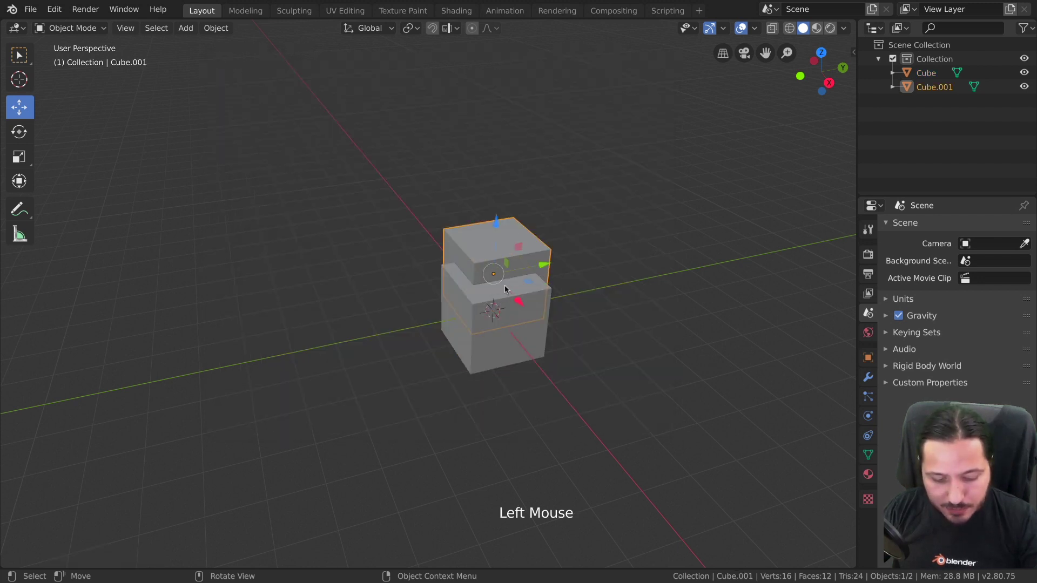
pyautogui.click(505, 290)
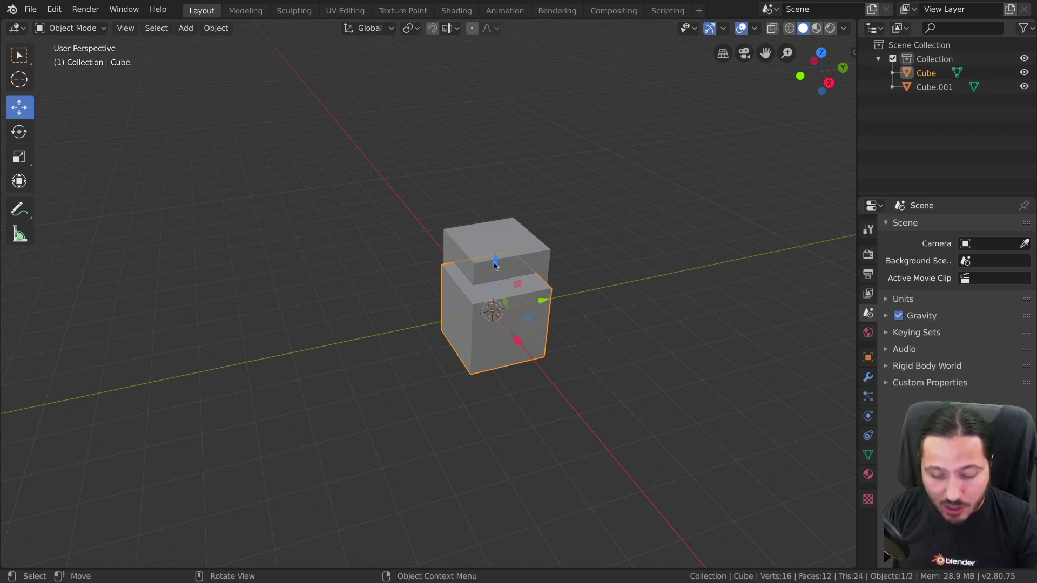
pyautogui.click(496, 268)
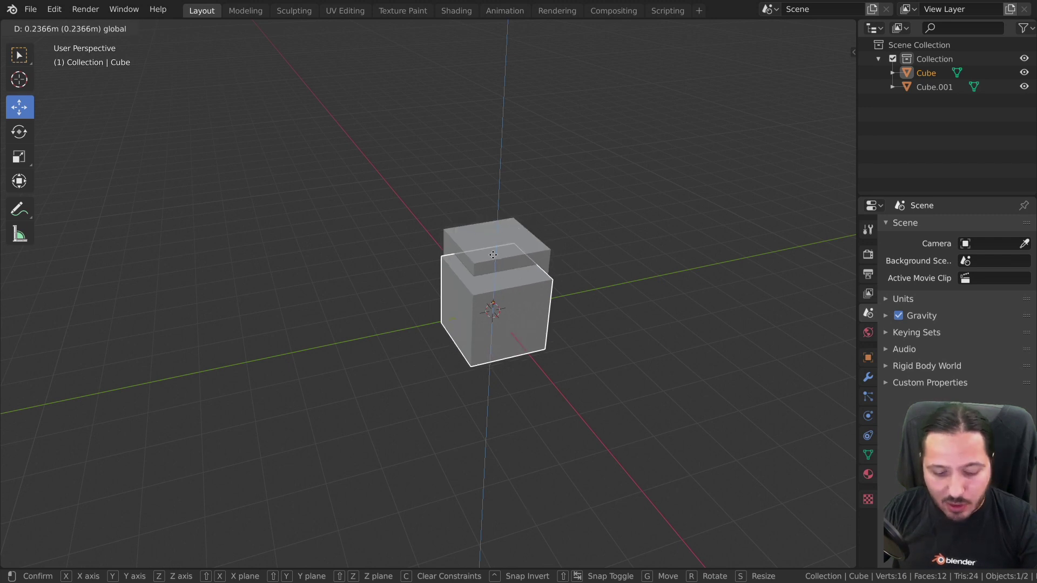
pyautogui.click(496, 265)
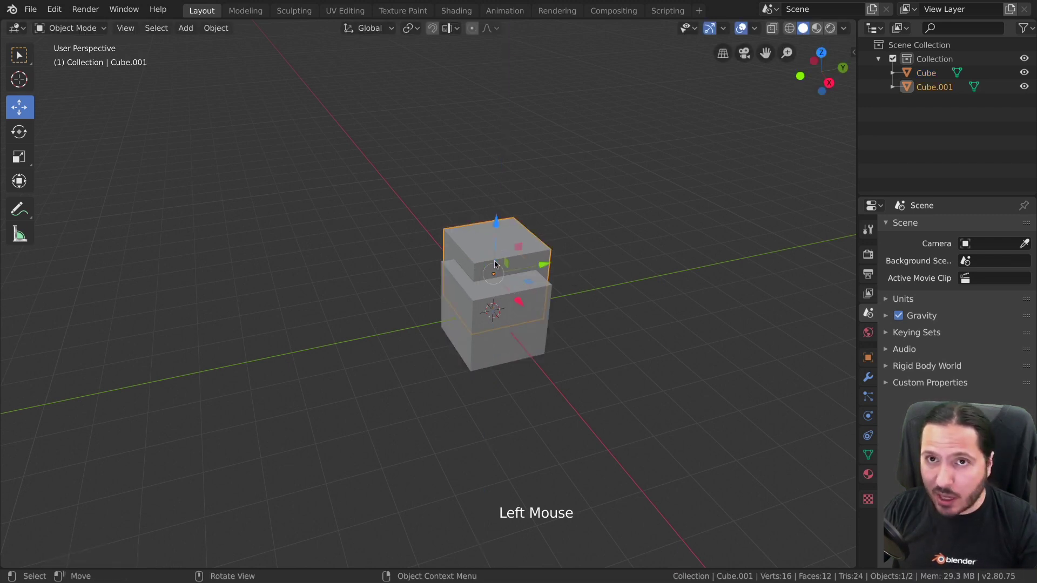
# - Move Preferences aside, then select all objects with A and deselect them, repeating once
pyautogui.press('F4')
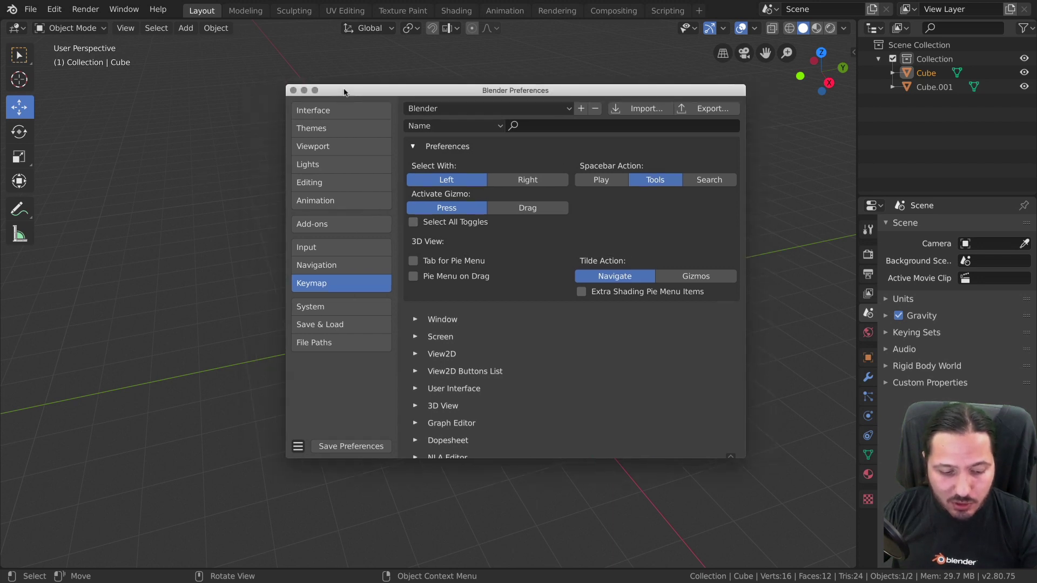
pyautogui.middleClick(562, 195)
pyautogui.press('a')
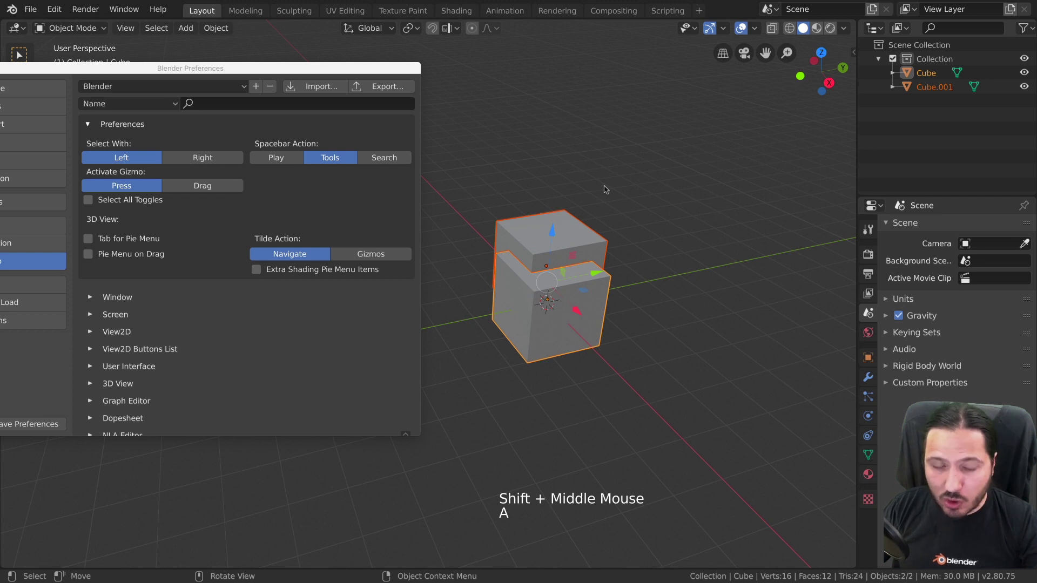
pyautogui.press('a')
pyautogui.press('a')
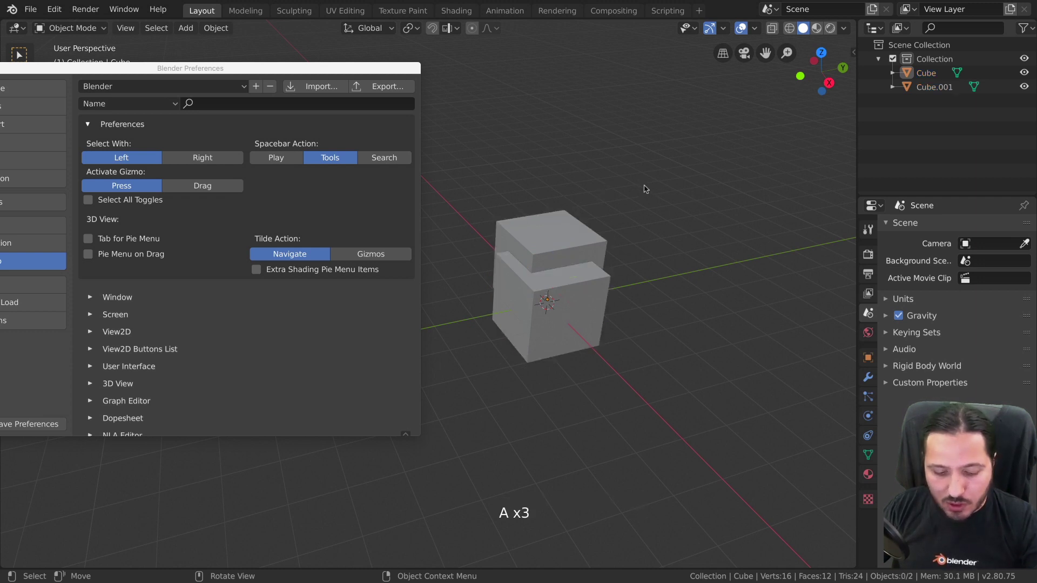
pyautogui.press('a')
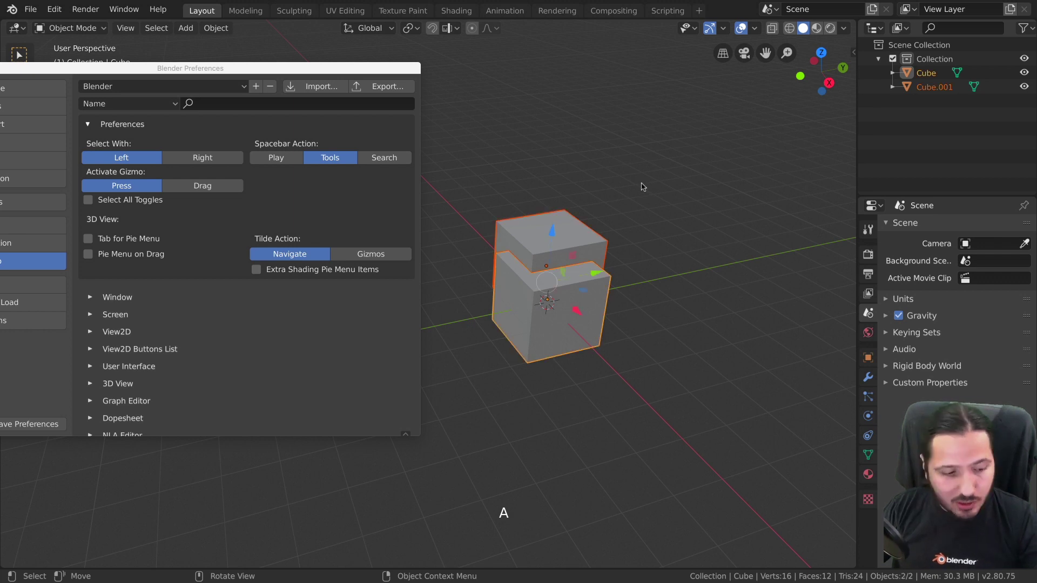
# - Try Select All Toggles on the cubes with A, then turn the toggle preference back off
pyautogui.press('alt+a')
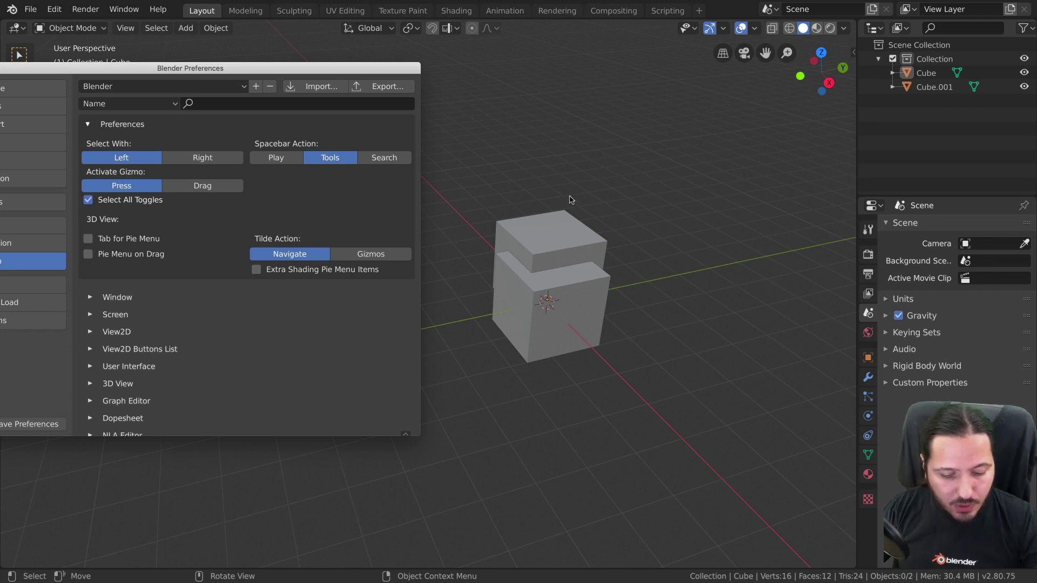
pyautogui.press('a')
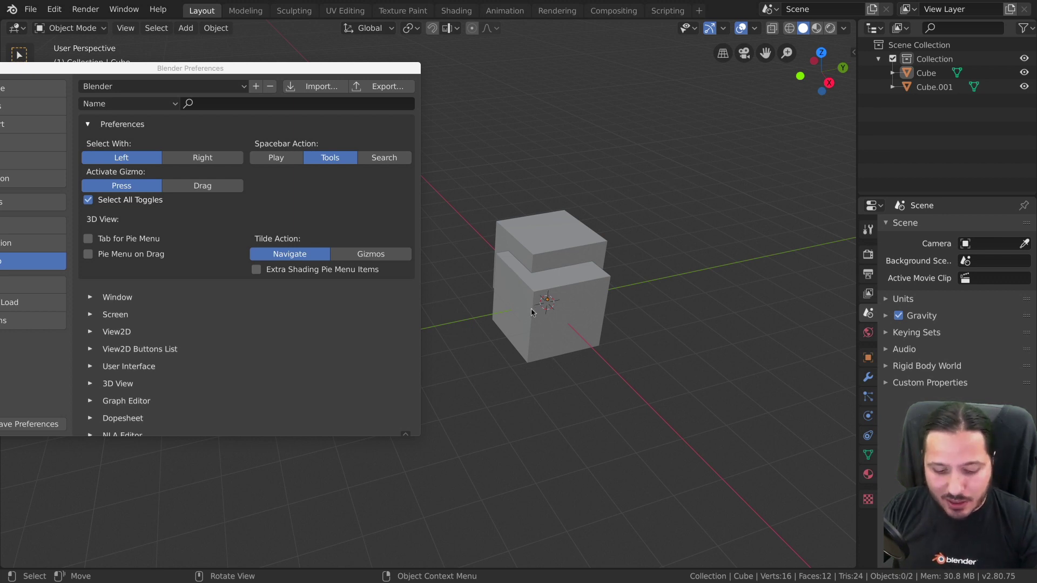
pyautogui.click(575, 282)
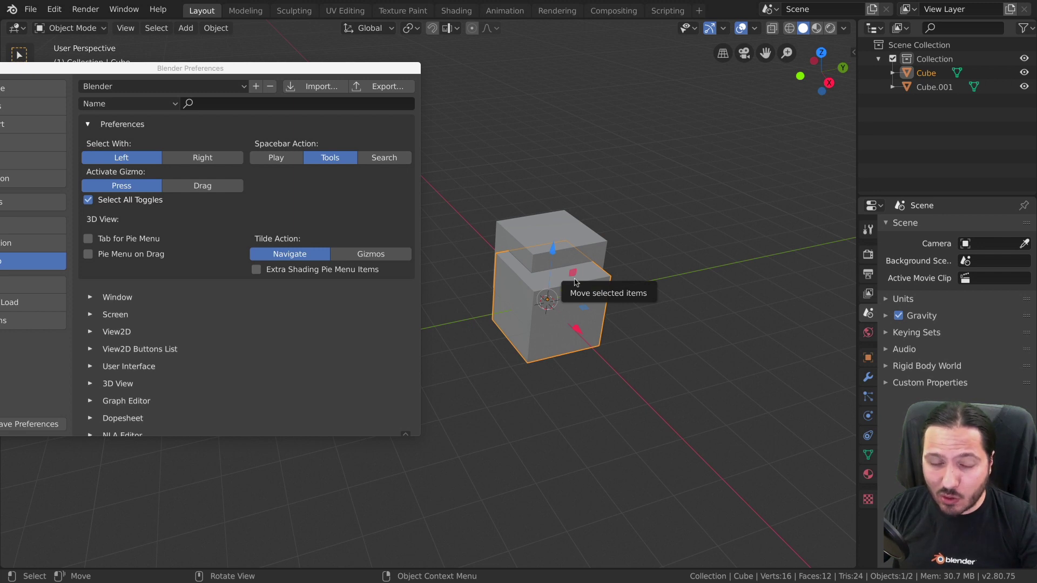
pyautogui.press('a')
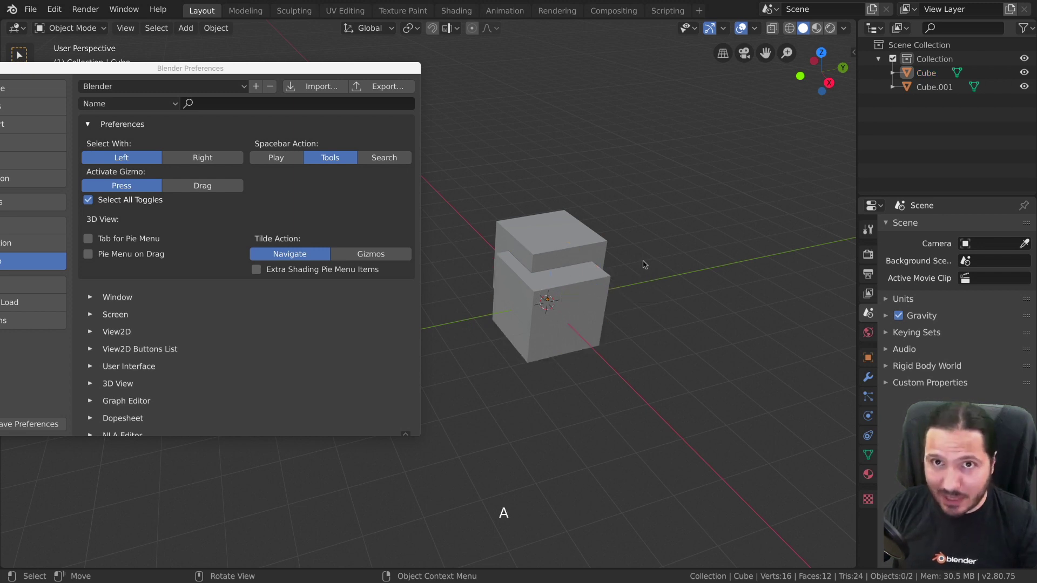
pyautogui.press('a')
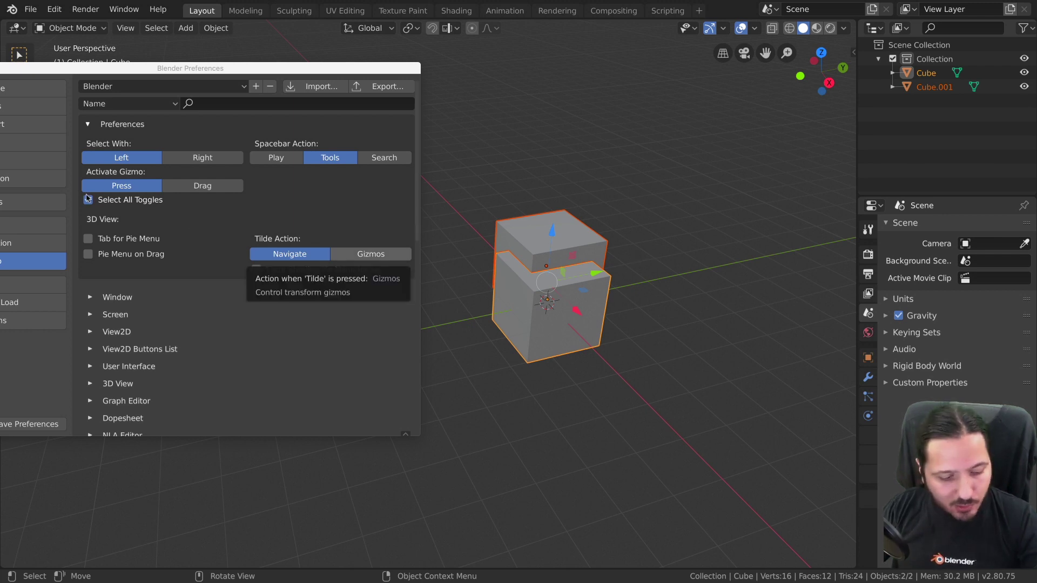
pyautogui.click(602, 304)
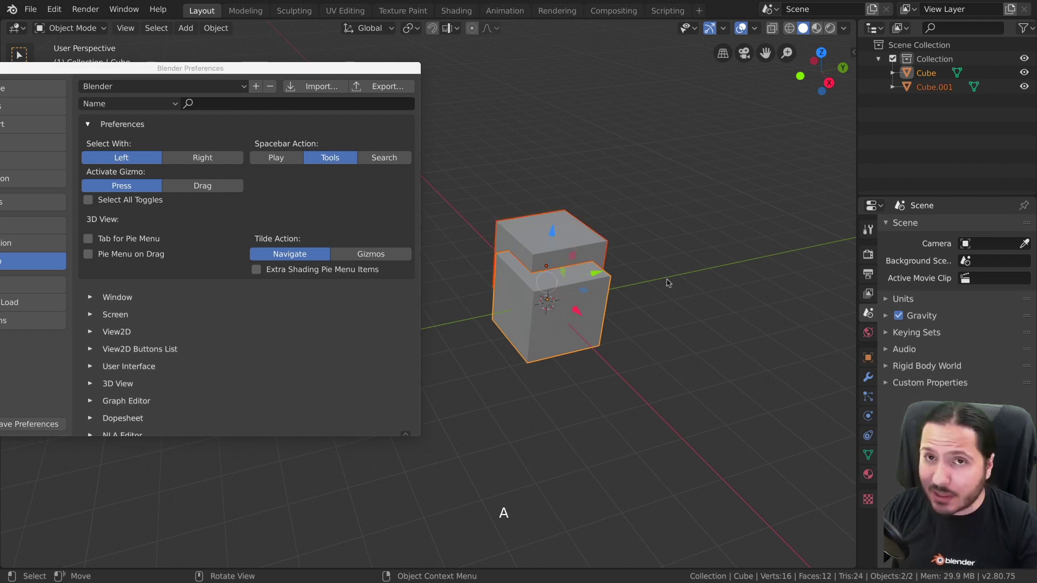
# - Select both cubes again and close the Preferences window
pyautogui.press('a')
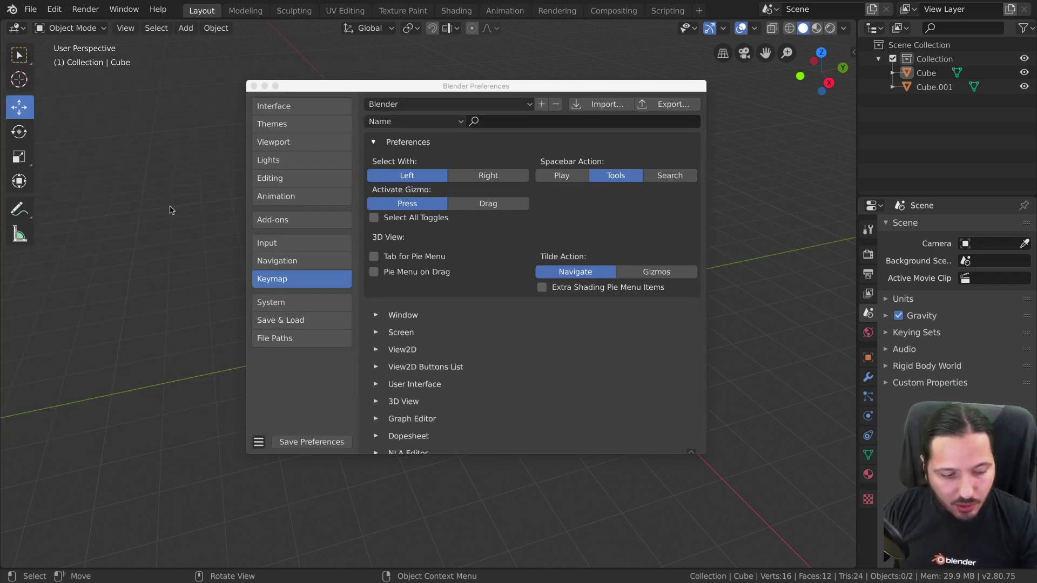
pyautogui.click(151, 203)
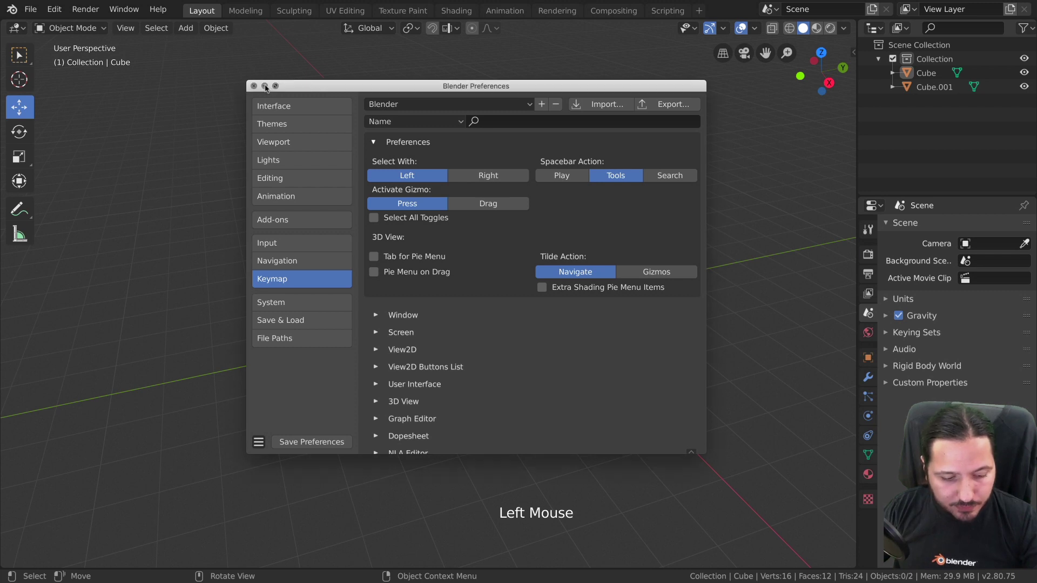
pyautogui.click(539, 236)
# - Delete the original cube with X, leaving only Cube.001
pyautogui.click(532, 331)
pyautogui.press('x')
pyautogui.click(548, 248)
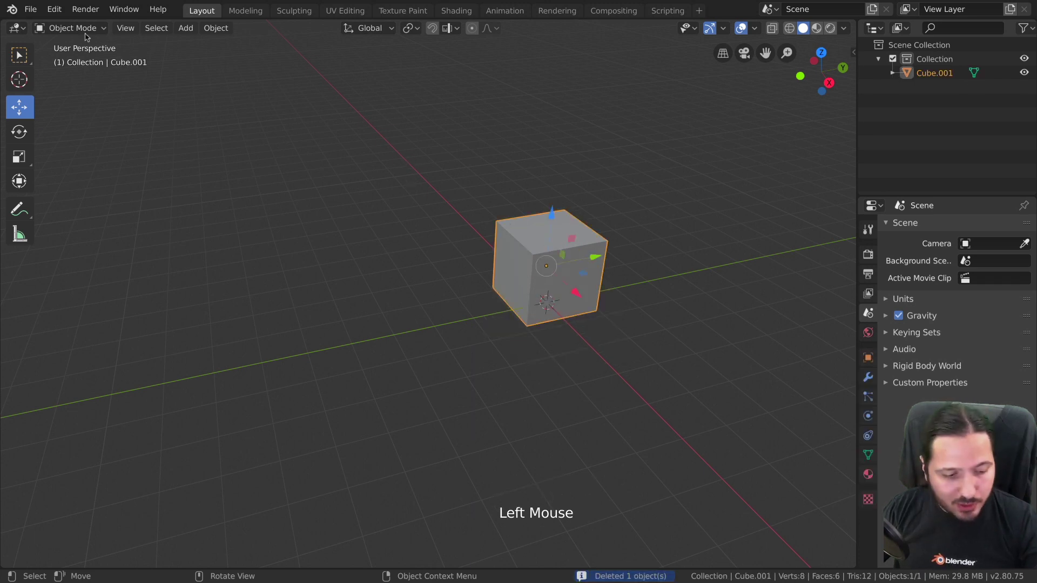
# - Toggle Cube.001 between Edit and Object Mode via dropdown and Tab, then show the mode pie menu
pyautogui.click(84, 33)
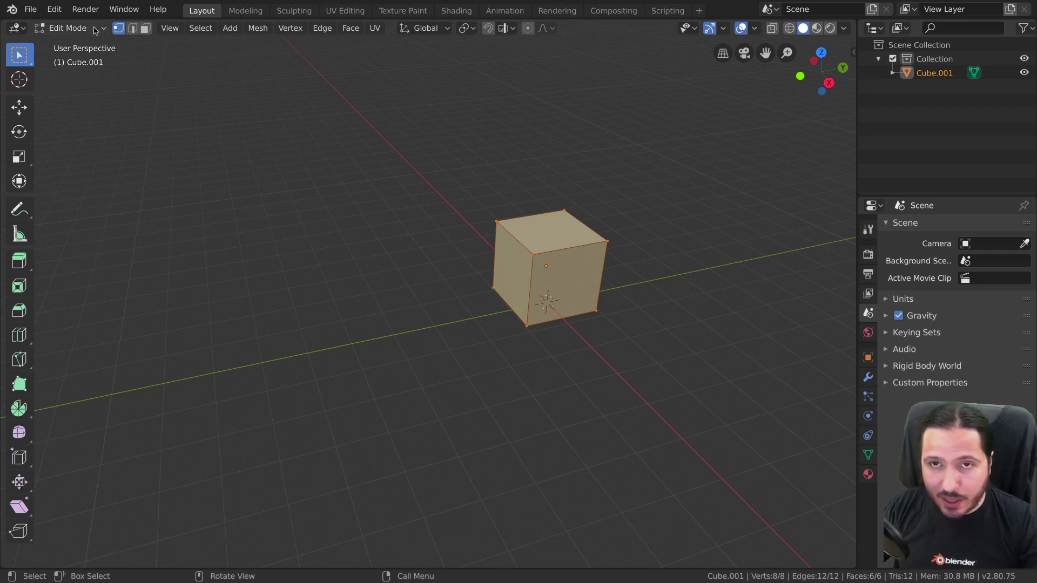
pyautogui.click(95, 30)
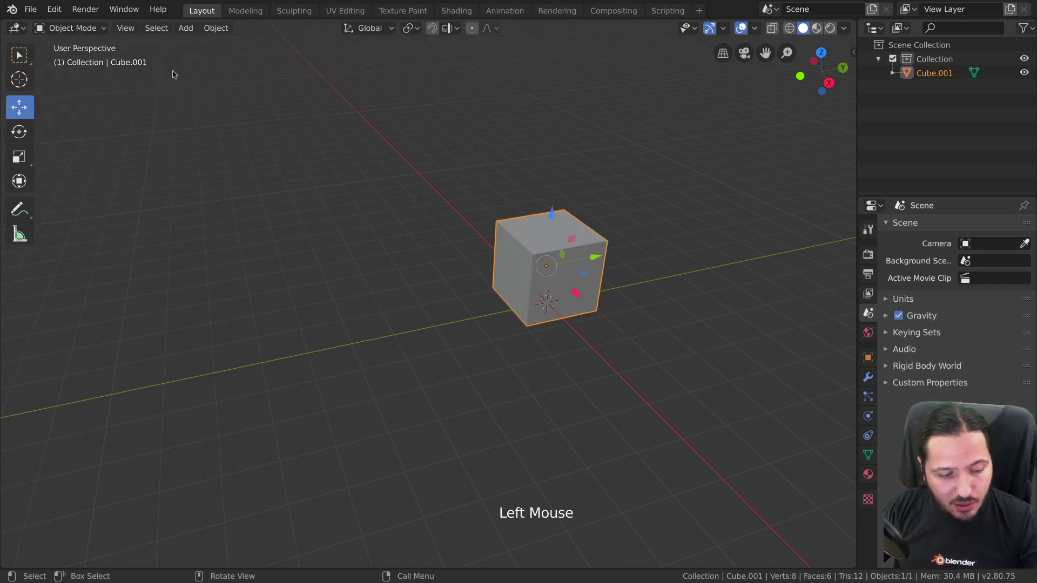
pyautogui.press('Tab')
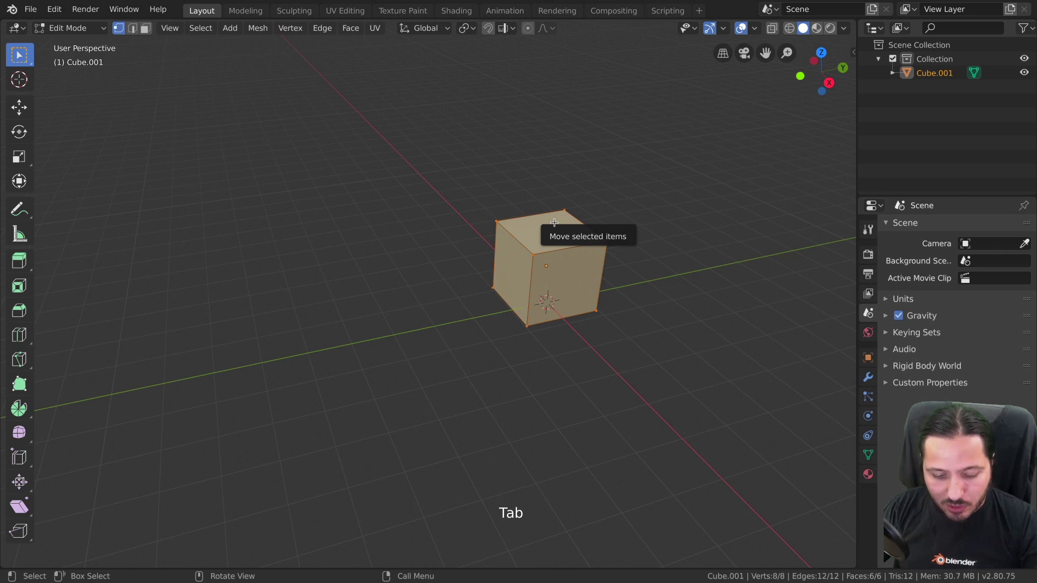
pyautogui.press('Tab')
pyautogui.press('Tab')
pyautogui.press('F4')
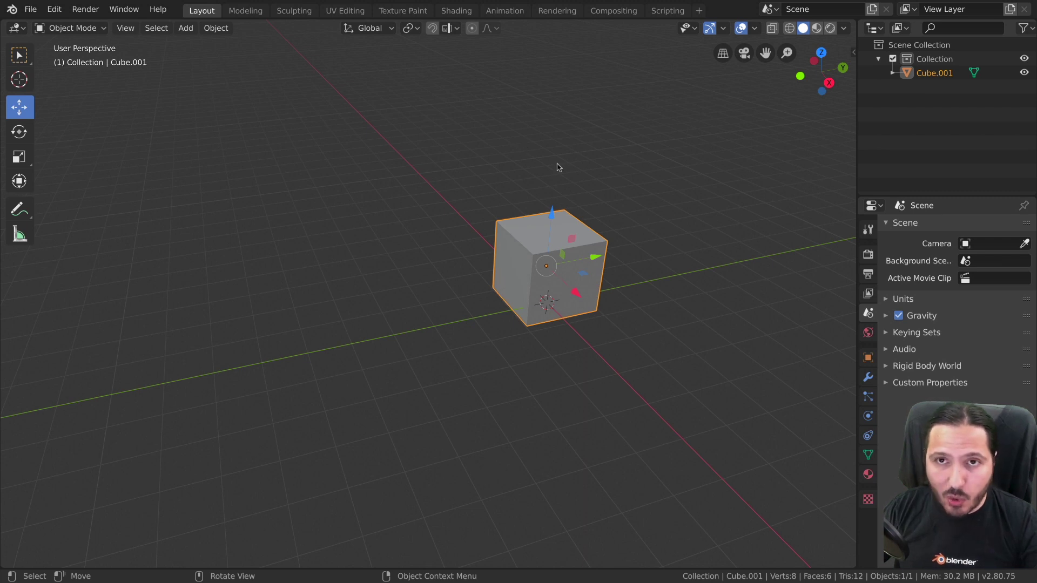
pyautogui.press('Tab')
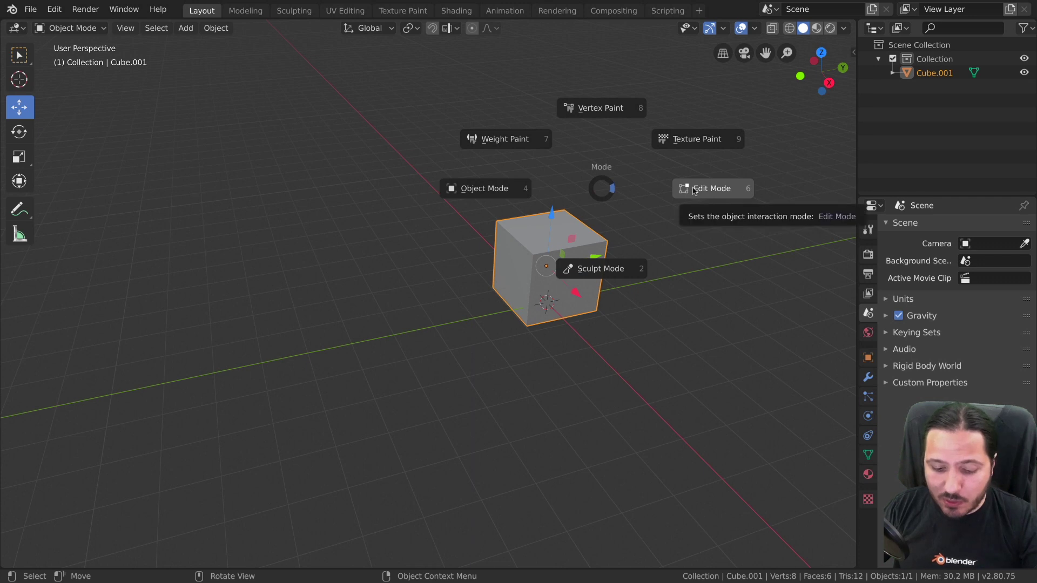
# - Enter Edit Mode from the mode pie and toggle Edit/Object Mode repeatedly with Tab
pyautogui.press('Tab')
pyautogui.press('Tab')
pyautogui.press('Tab')
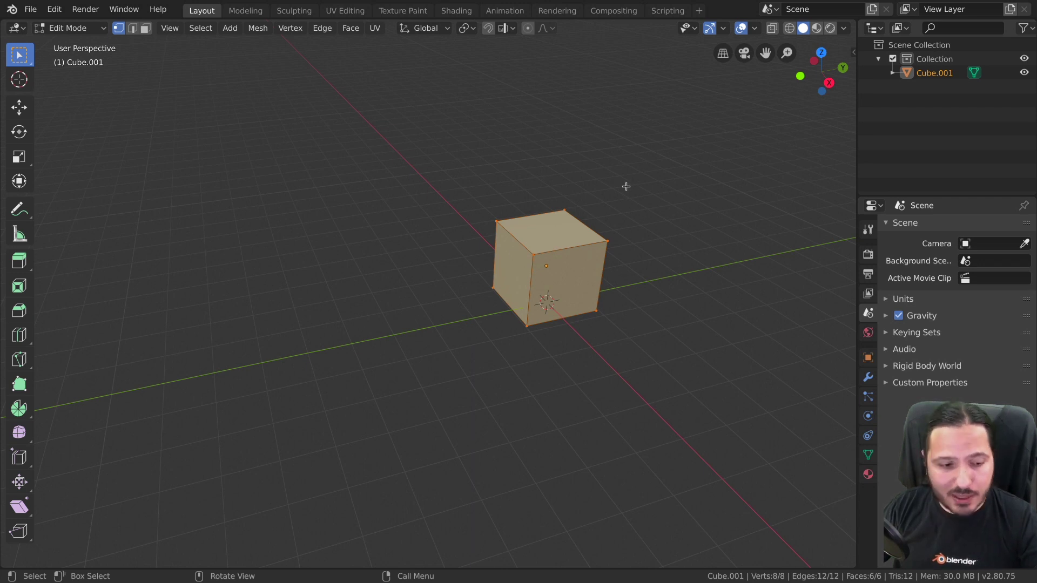
pyautogui.press('F4')
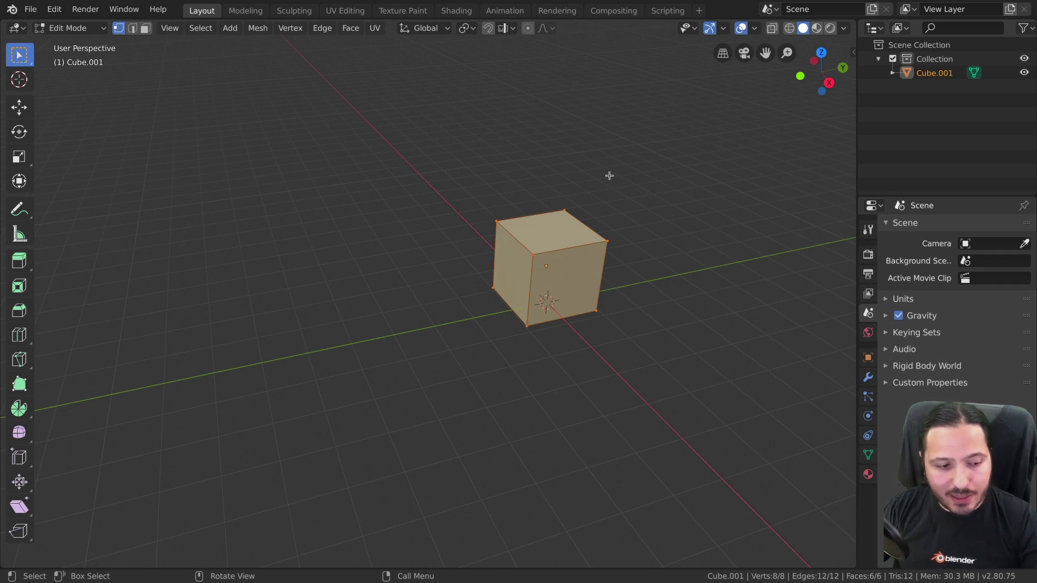
pyautogui.press('Tab')
pyautogui.press('Tab')
pyautogui.press('Tab')
pyautogui.press('Tab')
pyautogui.press('Tab')
pyautogui.press('Tab')
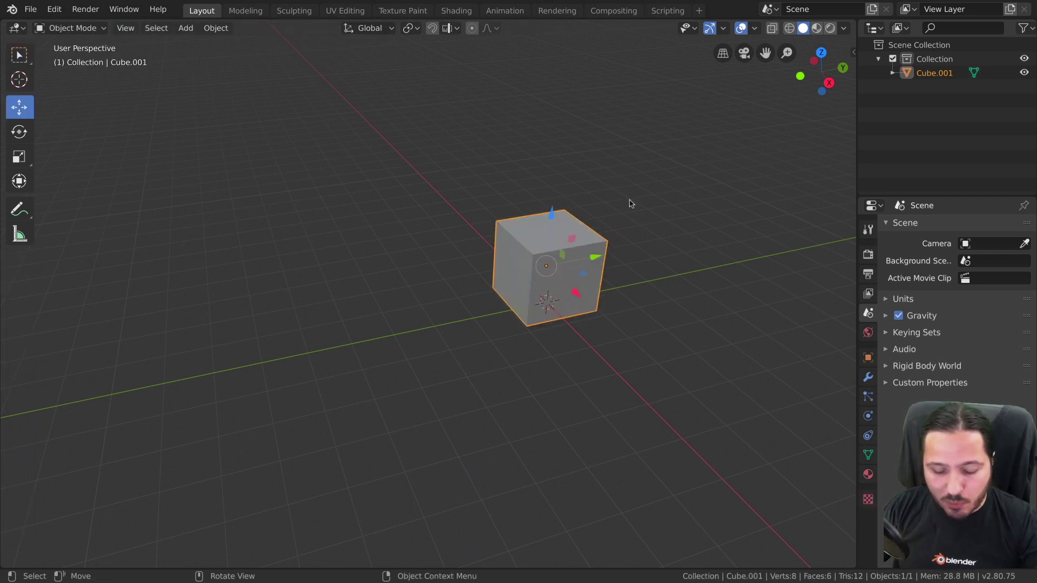
# - Reopen the mode pie, pick Edit Mode, then return Cube.001 to Object Mode
pyautogui.press('Tab')
pyautogui.press('Tab')
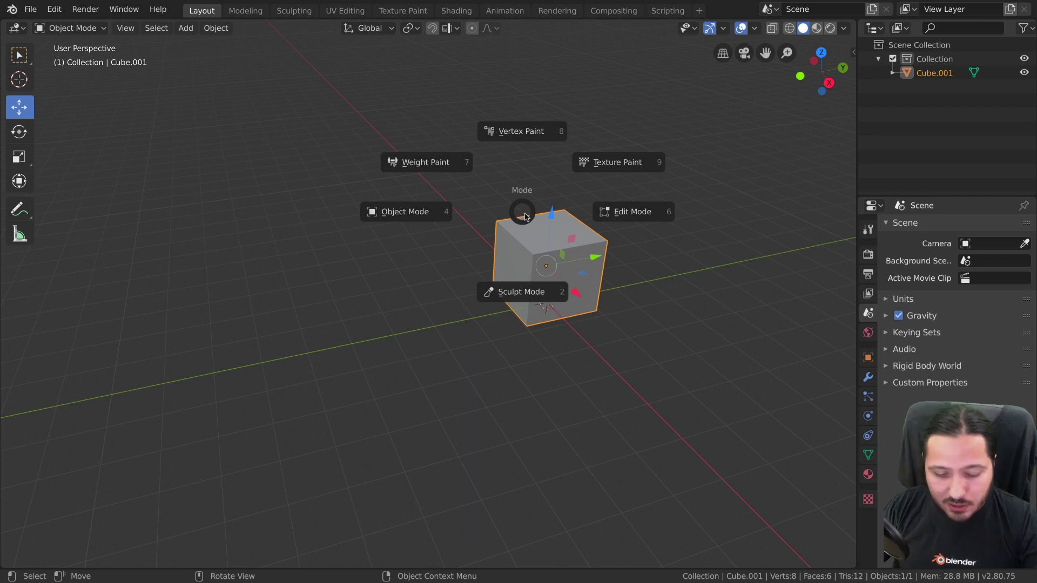
pyautogui.press('Tab')
pyautogui.press('Tab')
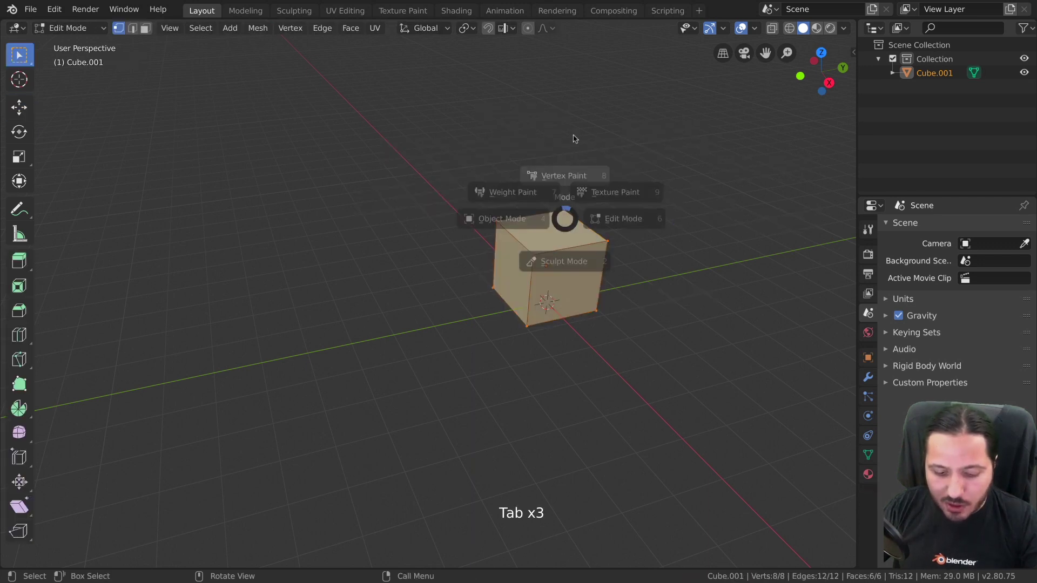
pyautogui.press('Tab')
pyautogui.press('Tab')
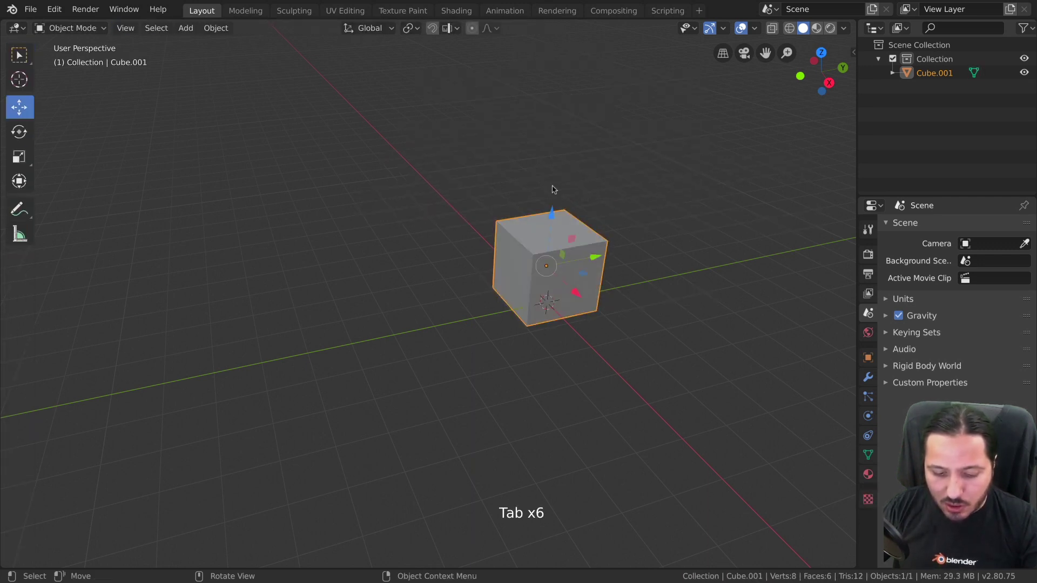
# - Switch the viewport to Look Dev shading and then to Rendered shading
pyautogui.press('Tab')
pyautogui.press('Tab')
pyautogui.press('Tab')
pyautogui.press('Tab')
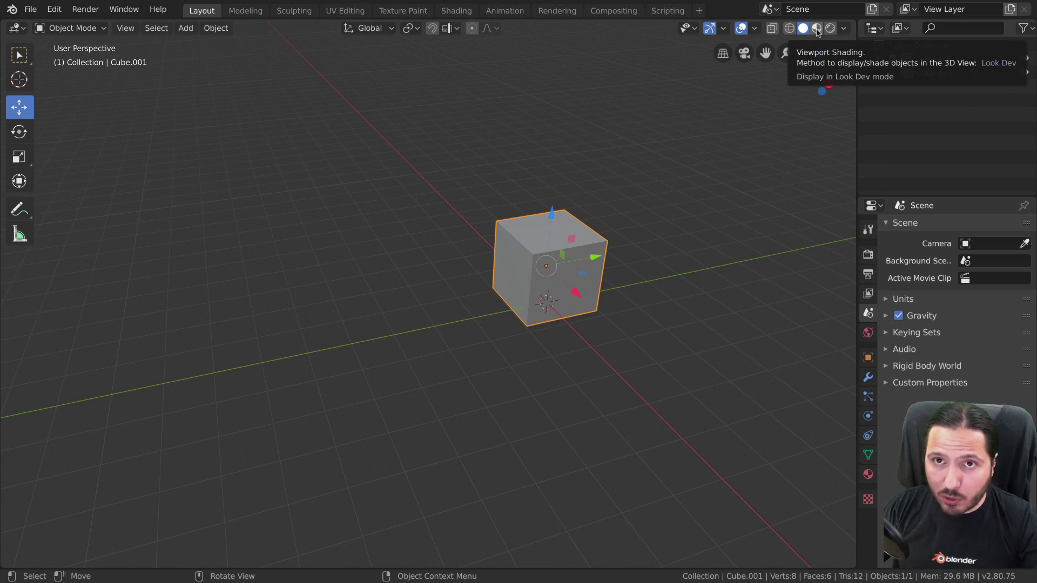
pyautogui.click(805, 33)
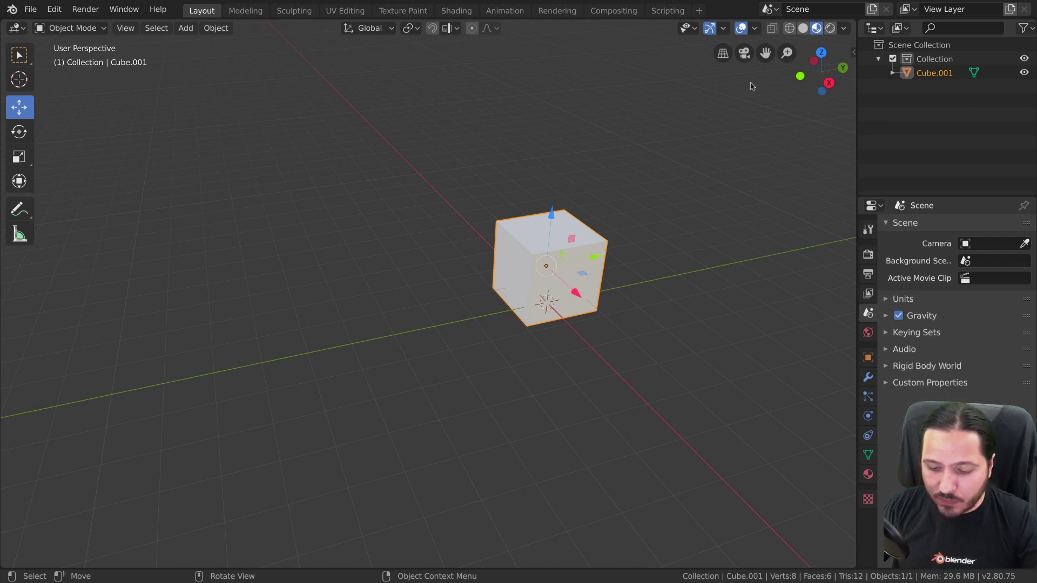
pyautogui.click(832, 29)
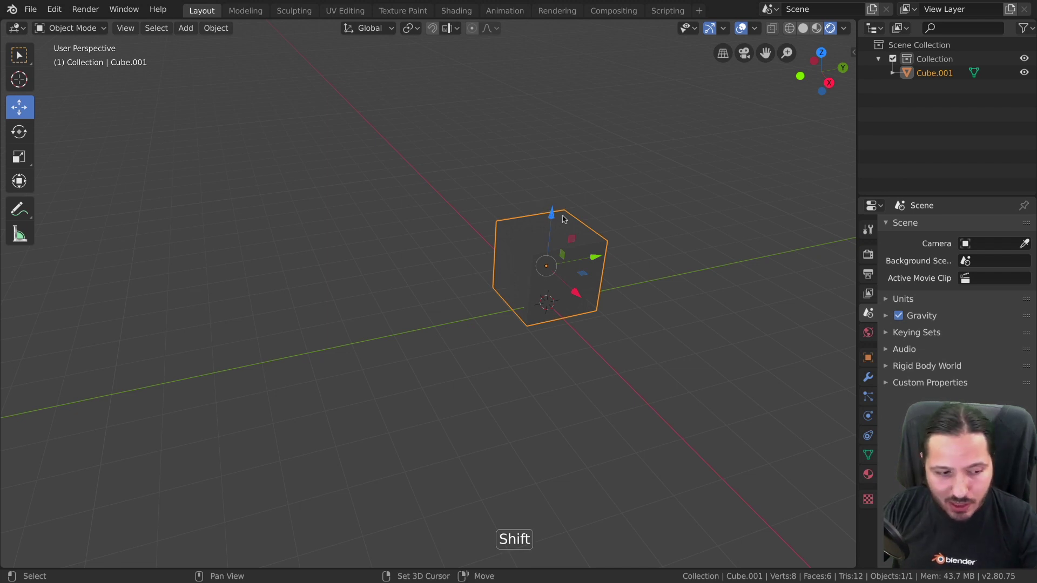
# - Add a Sun light, move and tilt it above the cube, and return to solid shading
pyautogui.press('shift+a')
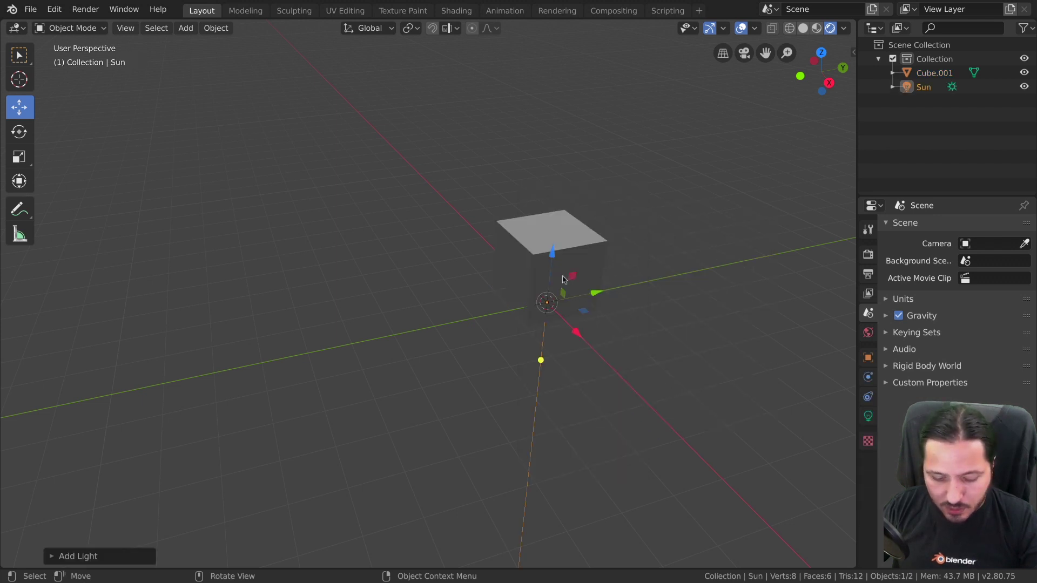
pyautogui.press('g')
pyautogui.press('r')
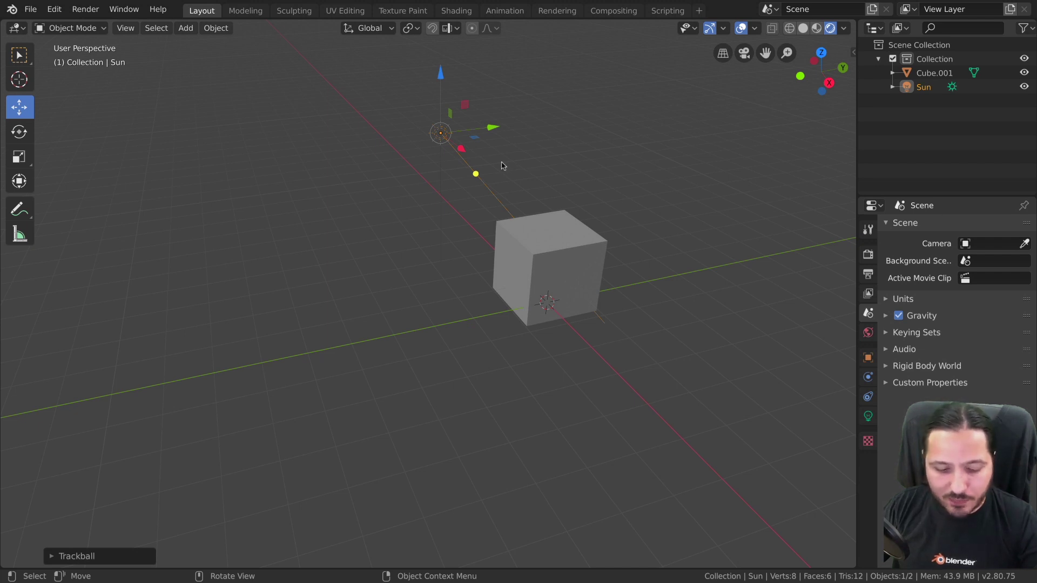
pyautogui.click(803, 32)
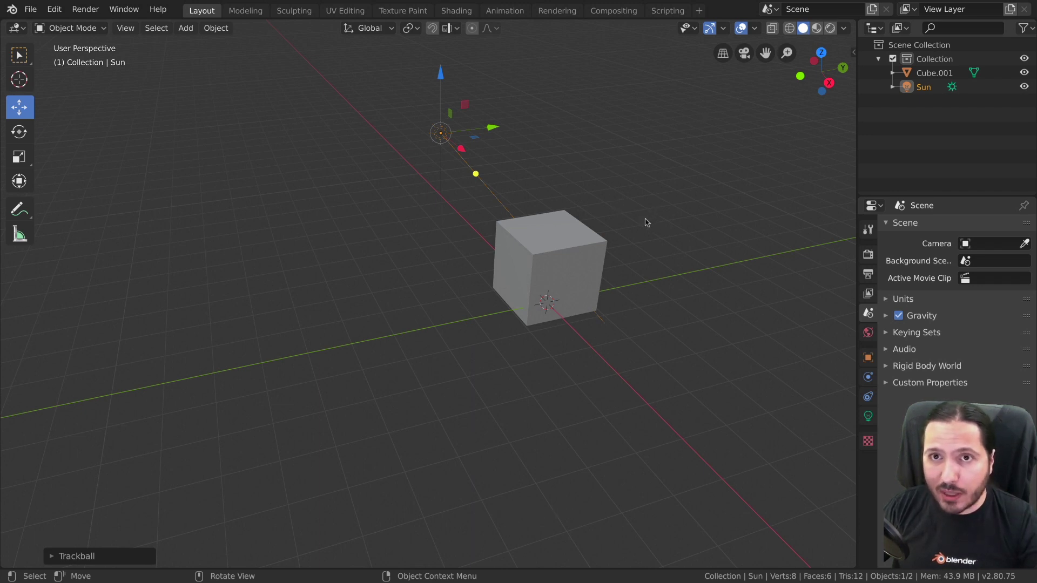
# - Open and close Preferences, then flip the view to wireframe and back to solid with Shift+Z
pyautogui.press('z')
pyautogui.press('F4')
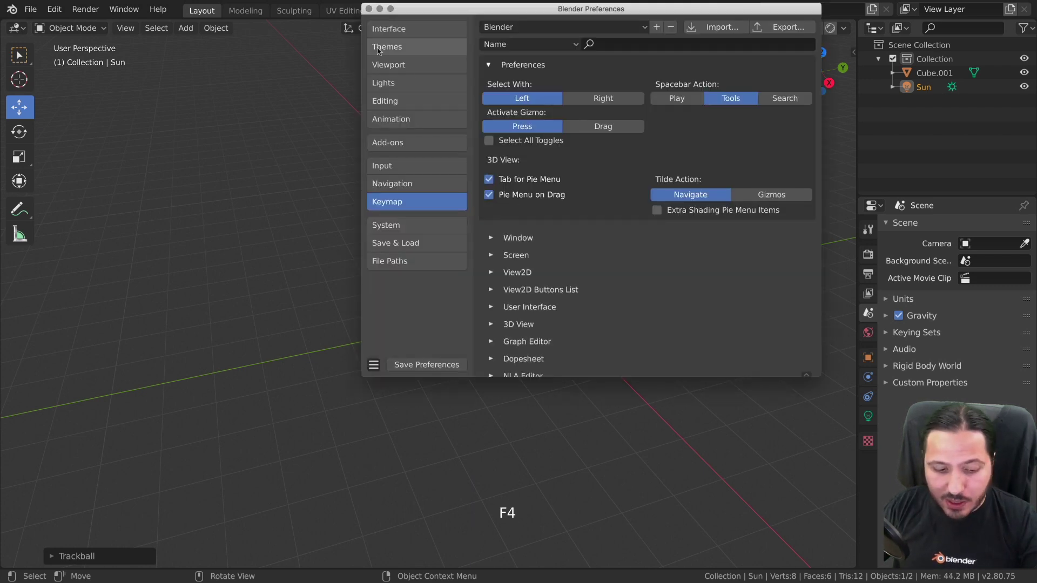
pyautogui.press('z')
pyautogui.press('z')
pyautogui.press('z')
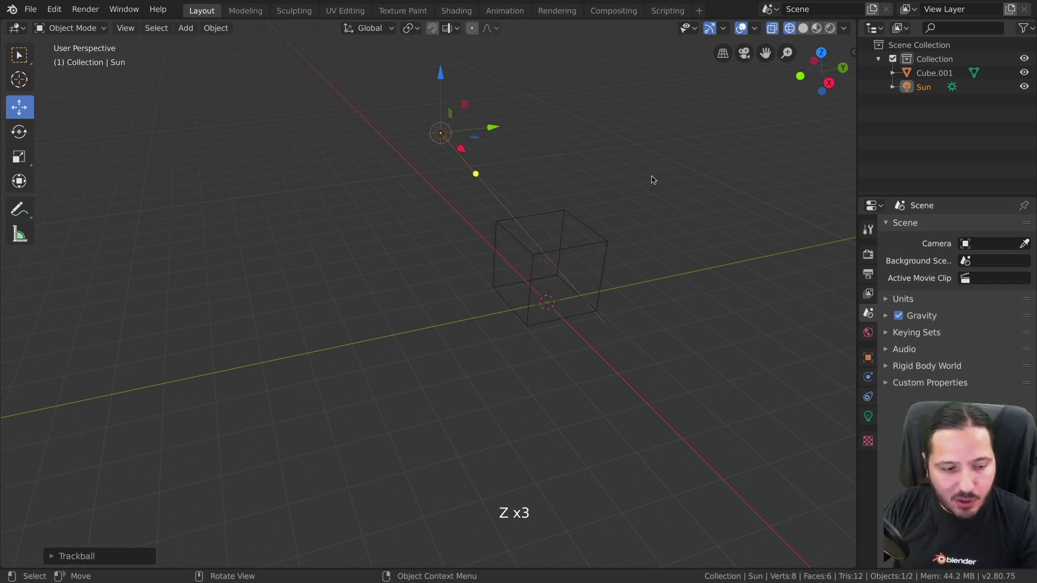
pyautogui.press('z')
pyautogui.press('z')
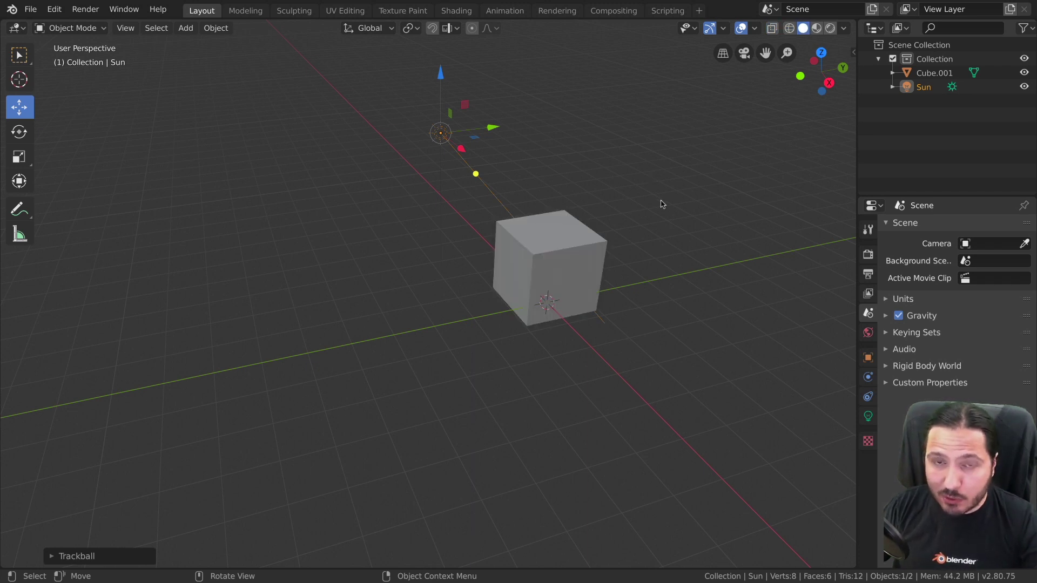
# - Bring up the Z shading pie menu and dismiss it without changing shading
pyautogui.press('z')
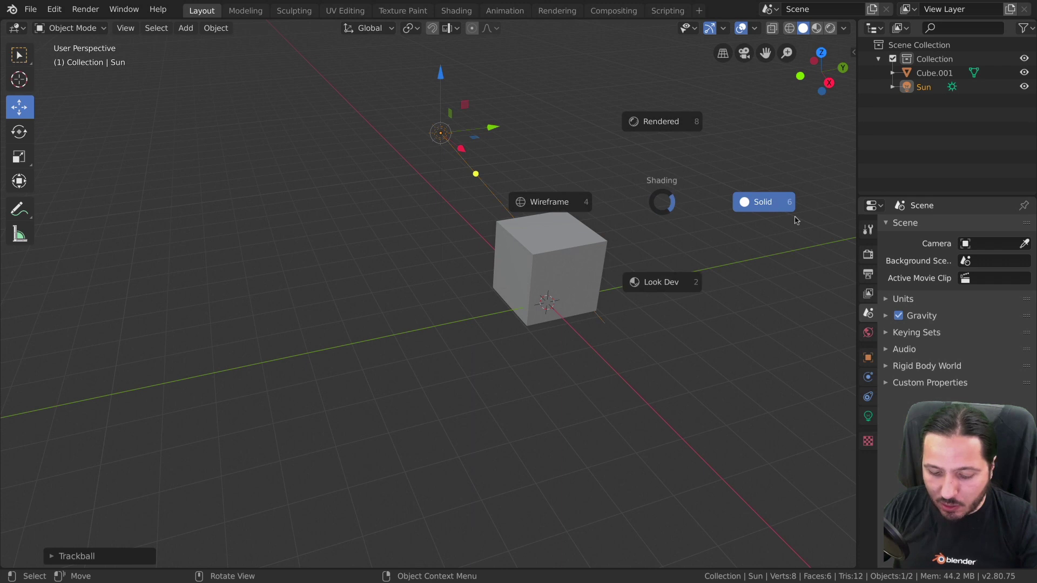
pyautogui.press('z')
pyautogui.press('z')
pyautogui.press('z')
pyautogui.press('z')
pyautogui.press('z')
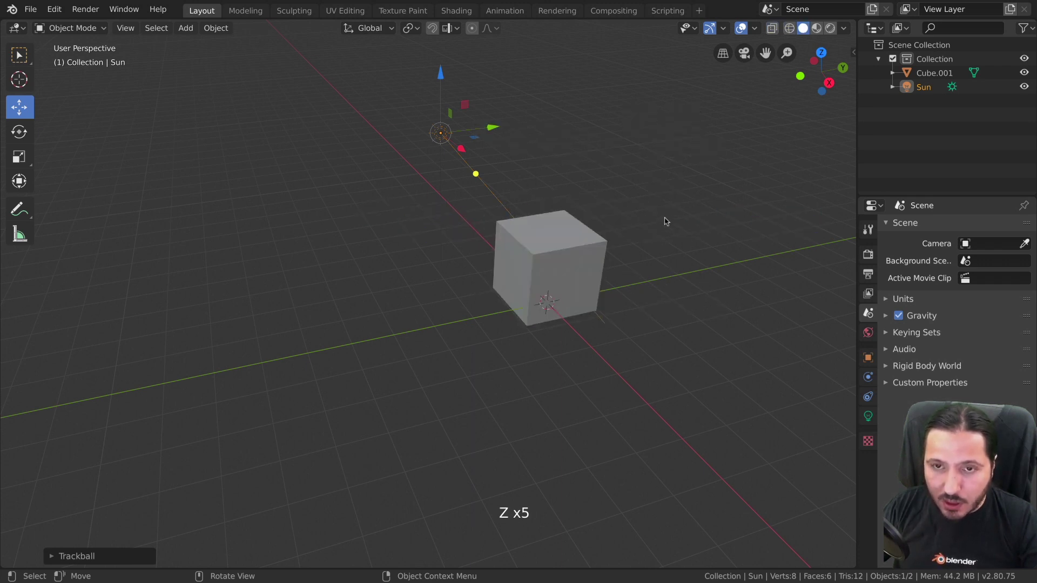
# - Close the Preferences window and return to the viewport with the cube
pyautogui.press('F4')
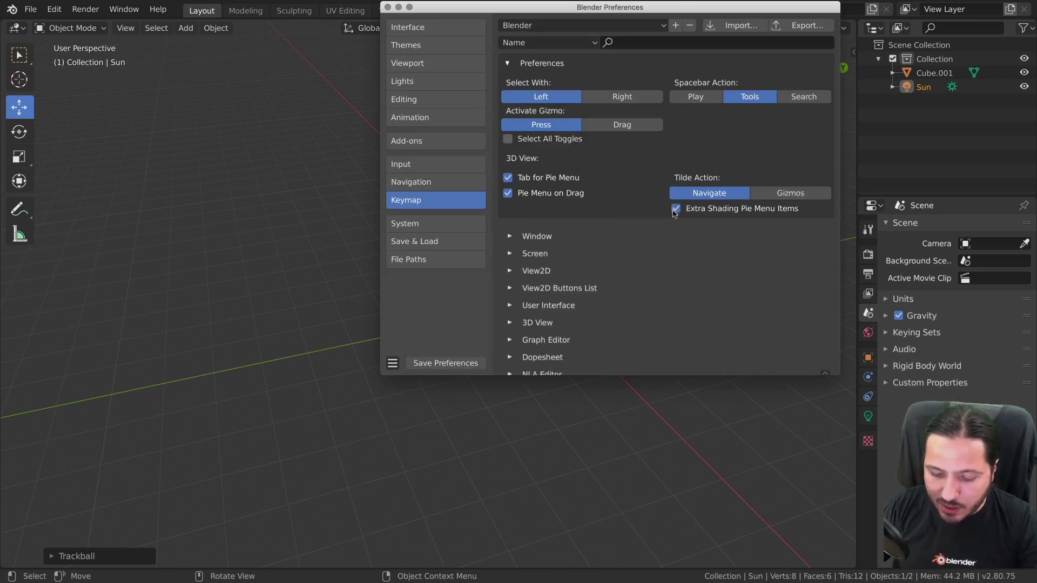
pyautogui.press('z')
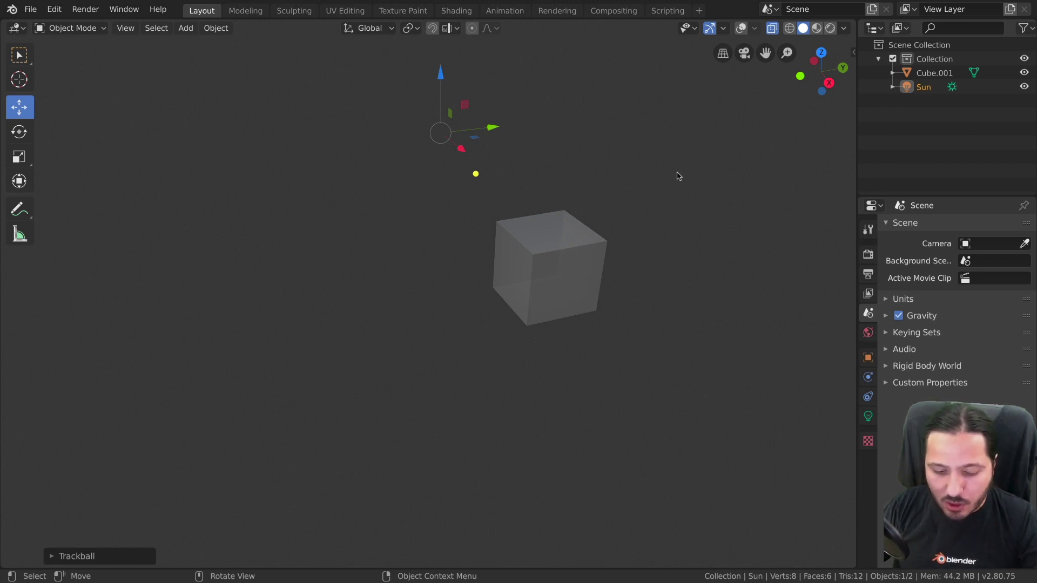
# - Toggle the viewport overlays and select the cube as the active object
pyautogui.press('z')
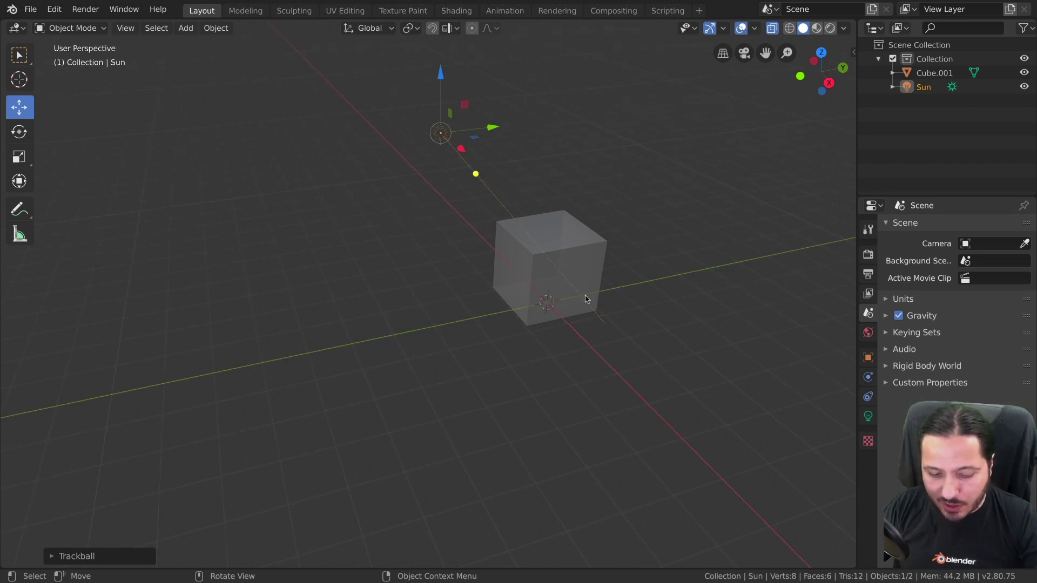
pyautogui.press('z')
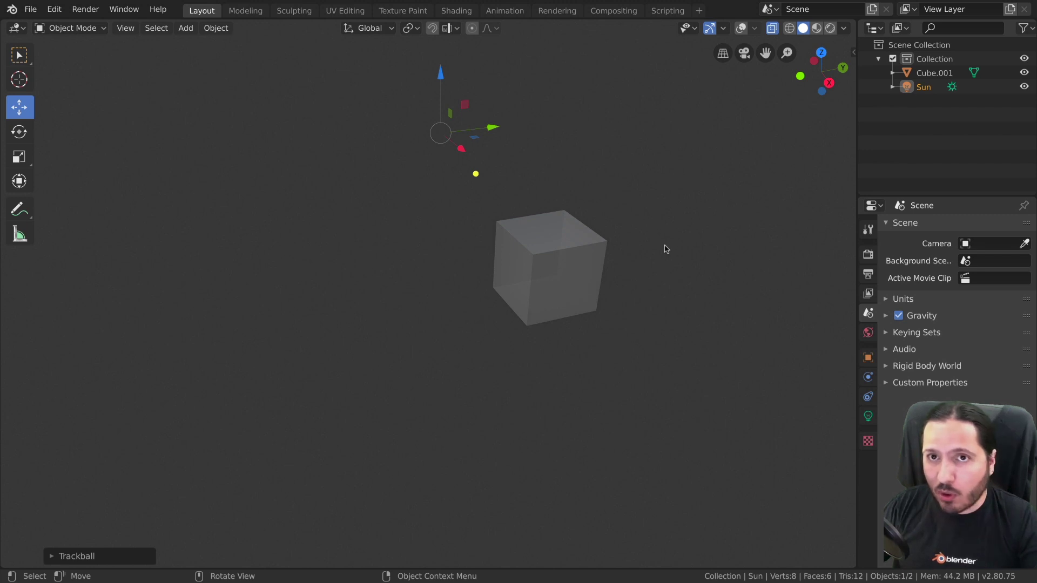
pyautogui.click(594, 256)
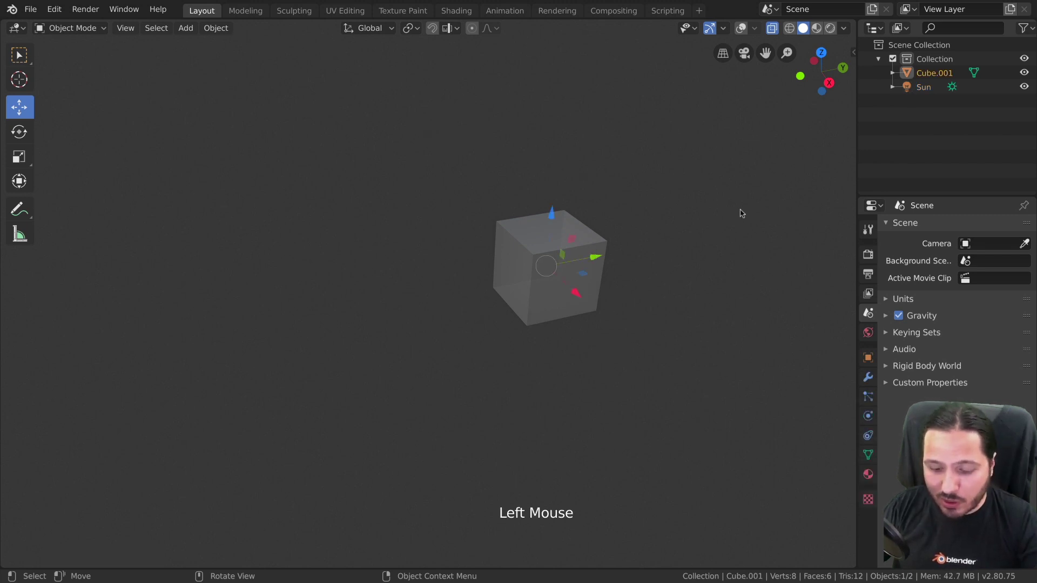
pyautogui.press('z')
pyautogui.press('z')
# - Restore the overlays and turn X-Ray off so the opaque cube sits on the grid
pyautogui.press('z')
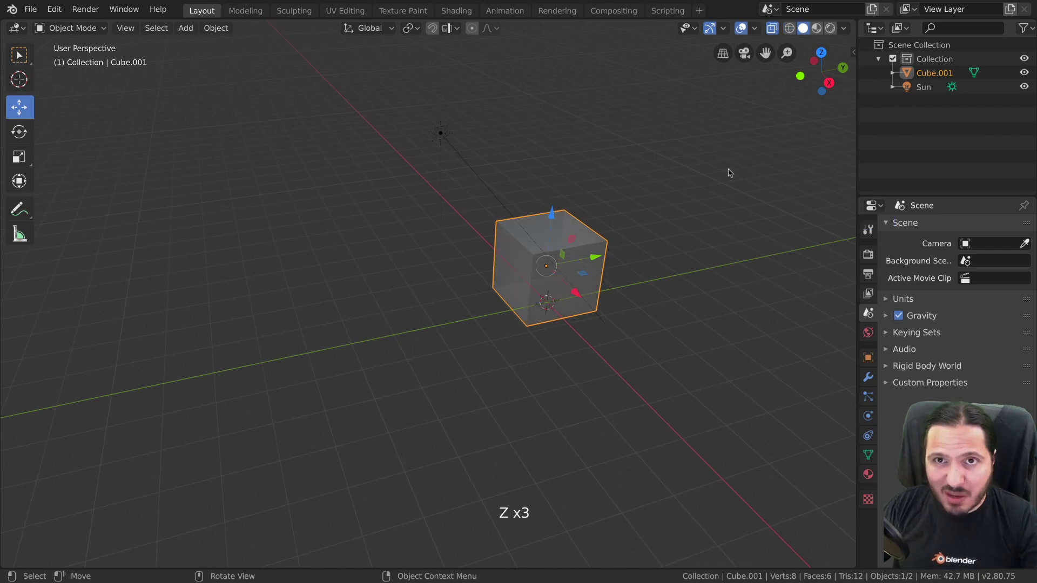
pyautogui.press('z')
pyautogui.click(741, 32)
pyautogui.click(741, 32)
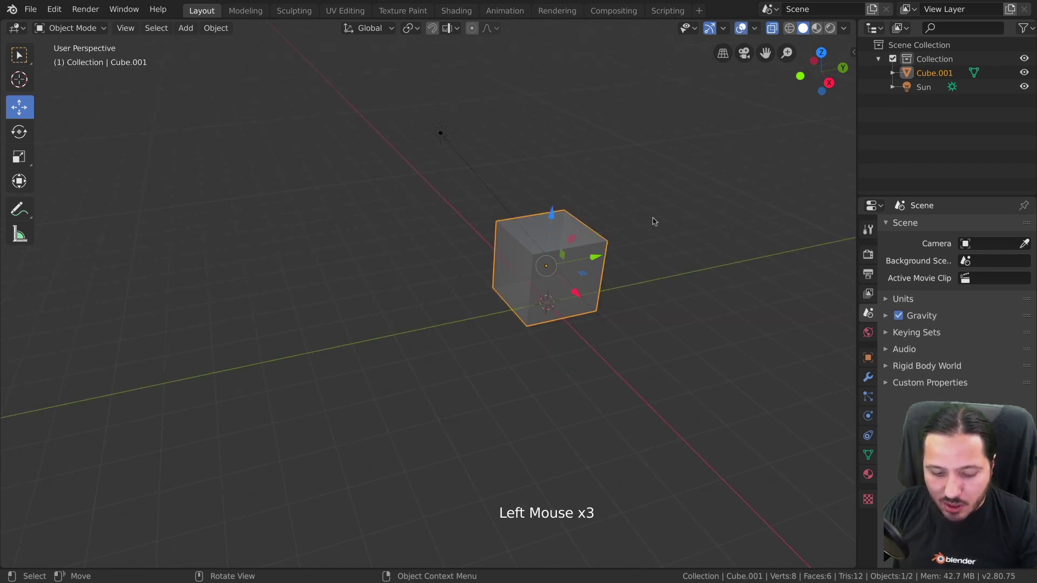
pyautogui.press('z')
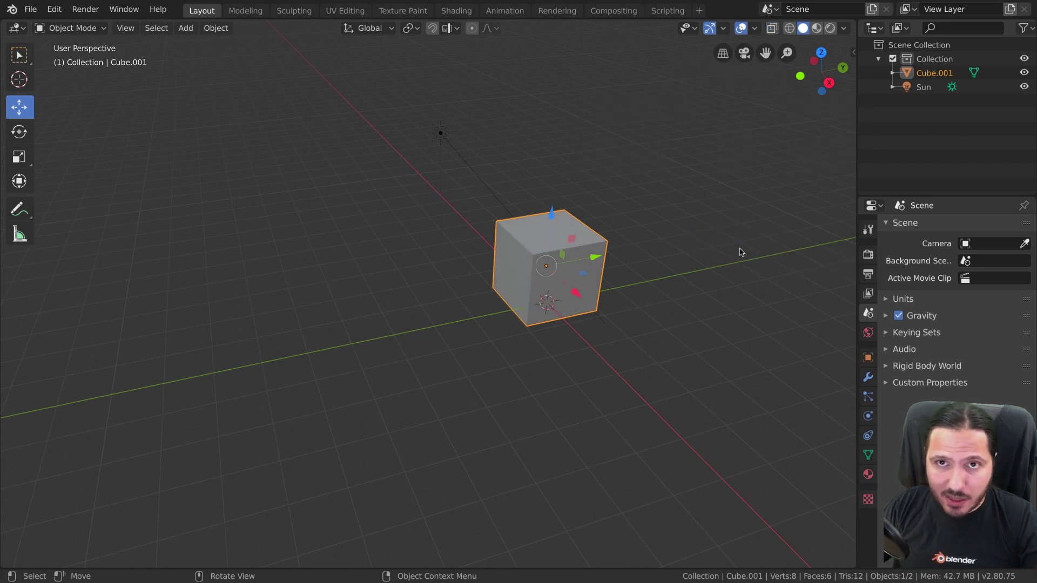
# - Toggle X-Ray with Alt+Z while heading to the Keymap's 3D View (Global) shortcuts
pyautogui.press('alt+z')
pyautogui.press('alt+z')
pyautogui.press('alt+z')
# - Remap the Set 3D Cursor shortcut to the C key and close Preferences
pyautogui.press('F4')
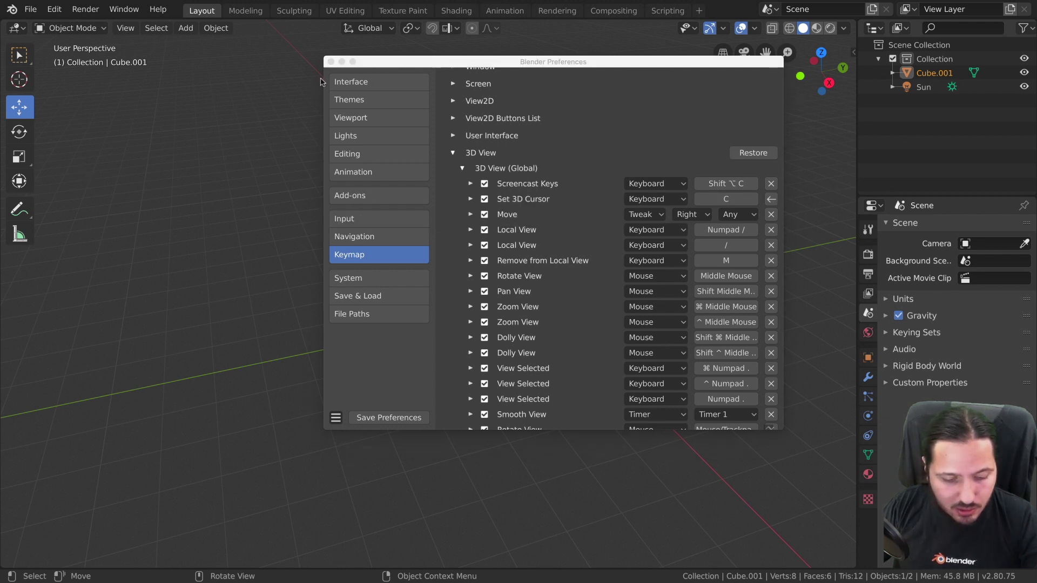
pyautogui.press('c')
pyautogui.press('c')
pyautogui.press('c')
# - Place the 3D cursor at several new spots around Cube.001 using C
pyautogui.press('c')
pyautogui.press('c')
pyautogui.press('c')
pyautogui.rightClick(697, 183)
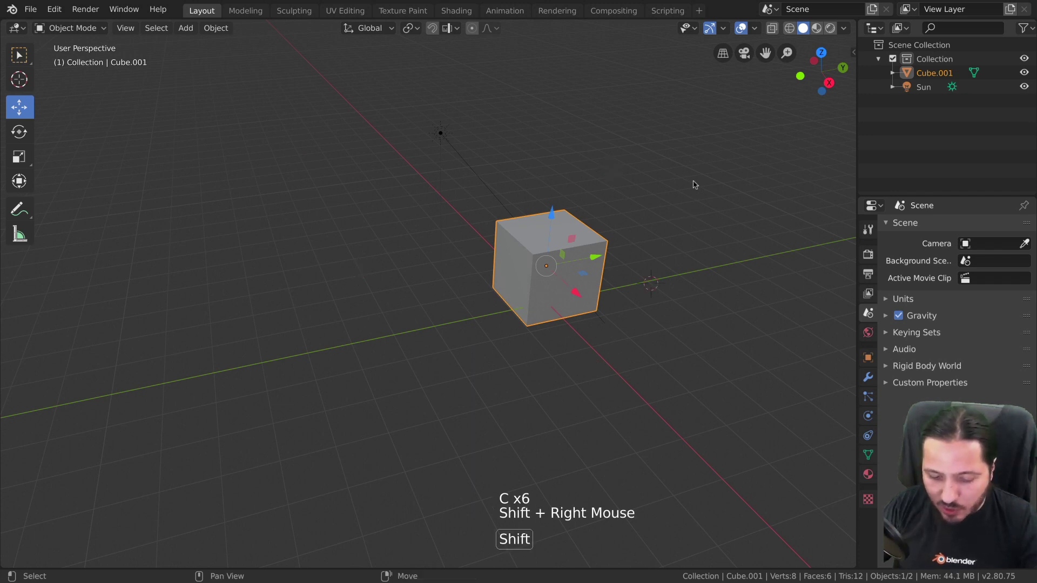
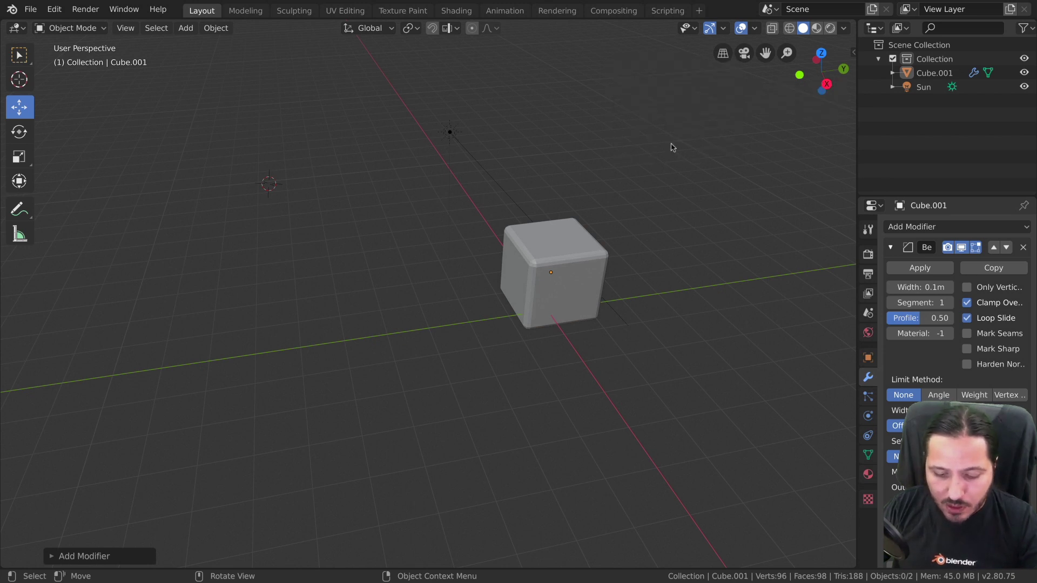
# - Bring up the Quick Favorites menu and select Cube.001
pyautogui.press('q')
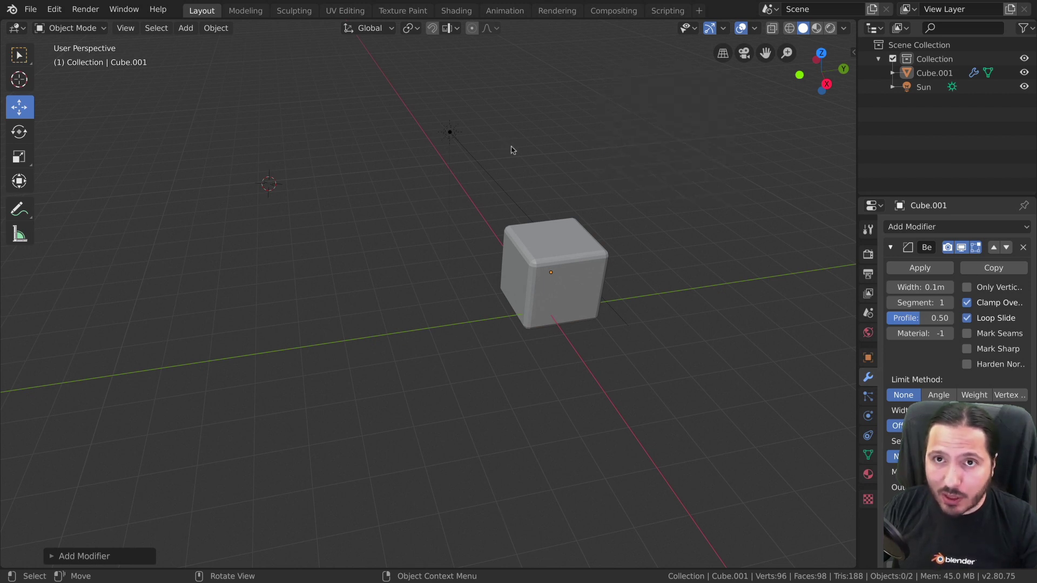
pyautogui.rightClick(20, 105)
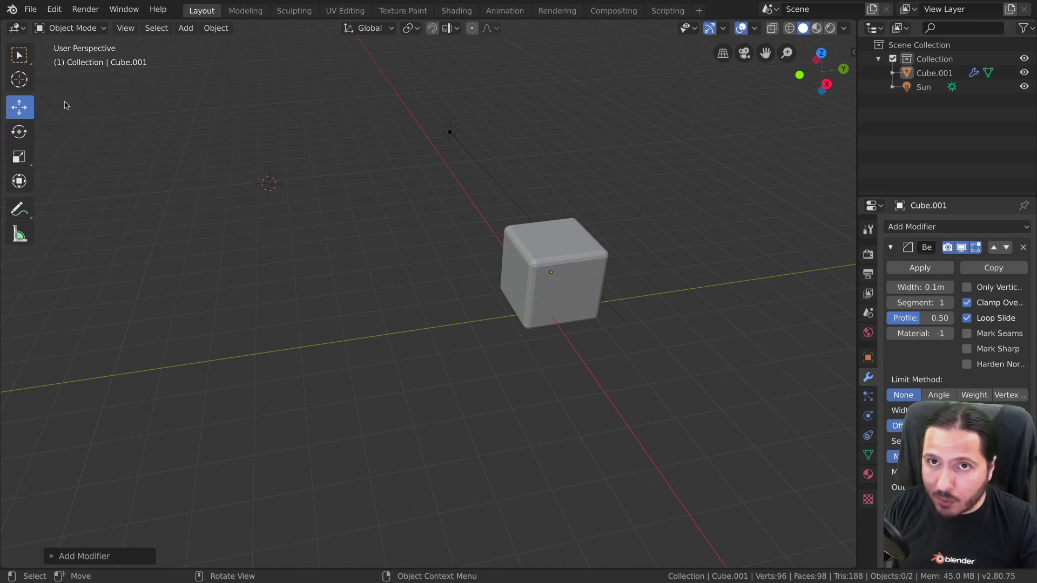
pyautogui.click(571, 236)
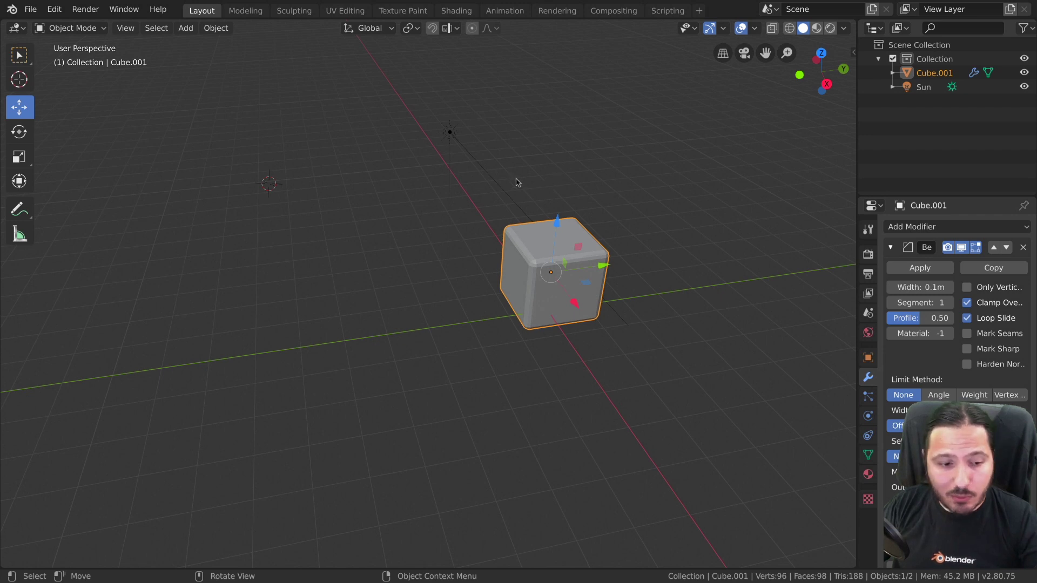
# - Enter Edit Mode on the cube and add Subdivide to Quick Favorites from the vertex context menu
pyautogui.press('q')
pyautogui.press('Tab')
pyautogui.press('q')
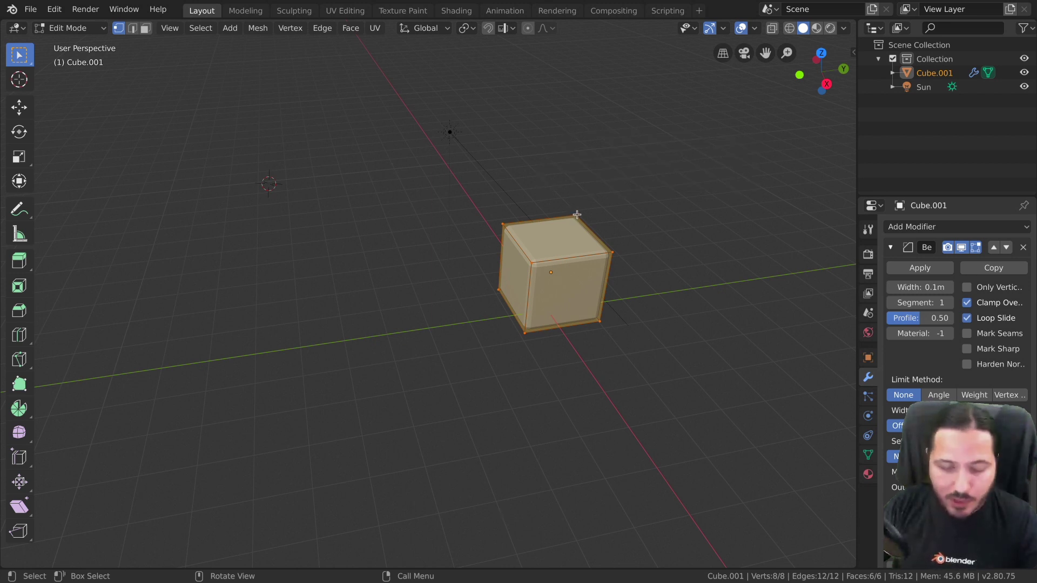
pyautogui.rightClick(578, 217)
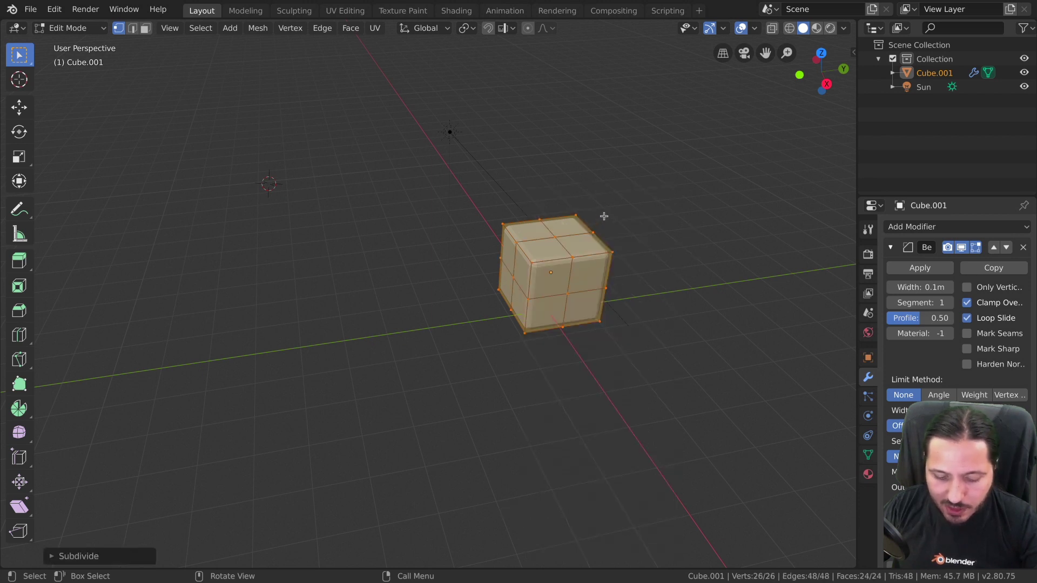
pyautogui.rightClick(608, 217)
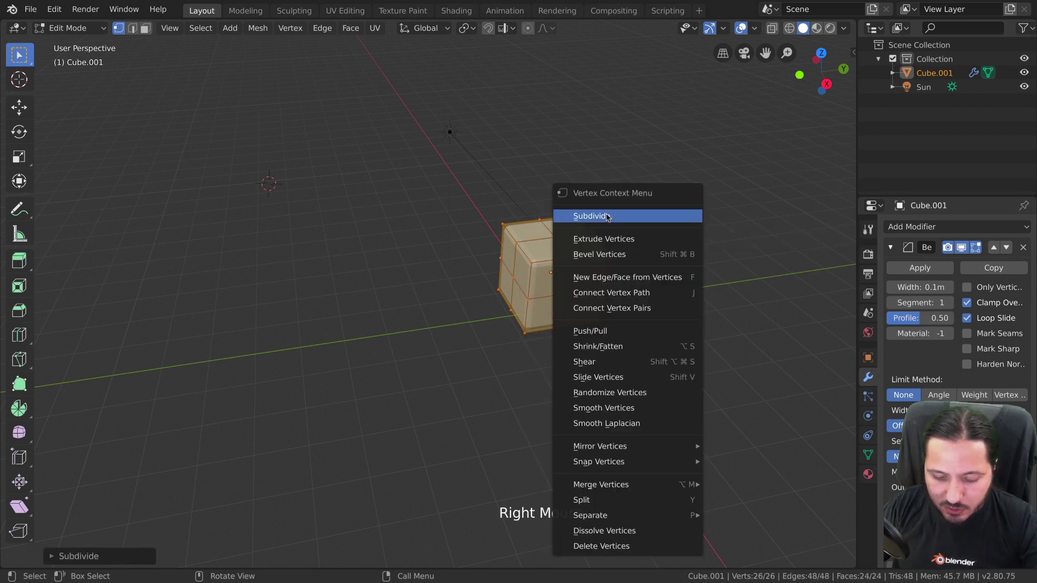
# - Subdivide the mesh repeatedly from Quick Favorites, then switch the cube to Sculpt Mode
pyautogui.press('q')
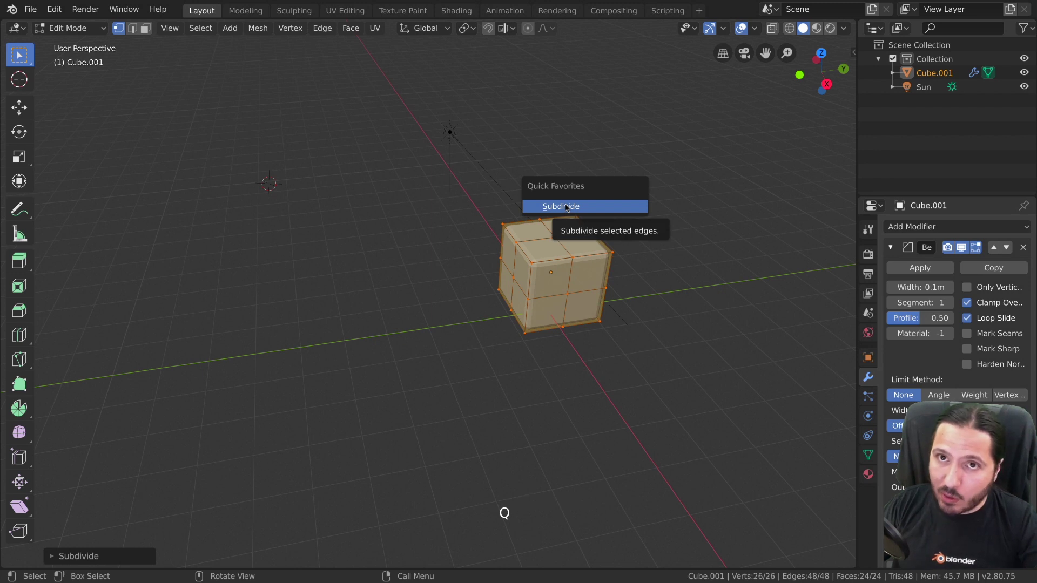
pyautogui.press('Tab')
pyautogui.press('q')
pyautogui.press('Tab')
# - Check the empty Quick Favorites and sculpt context menu while staying in Sculpt Mode
pyautogui.press('q')
pyautogui.rightClick(24, 176)
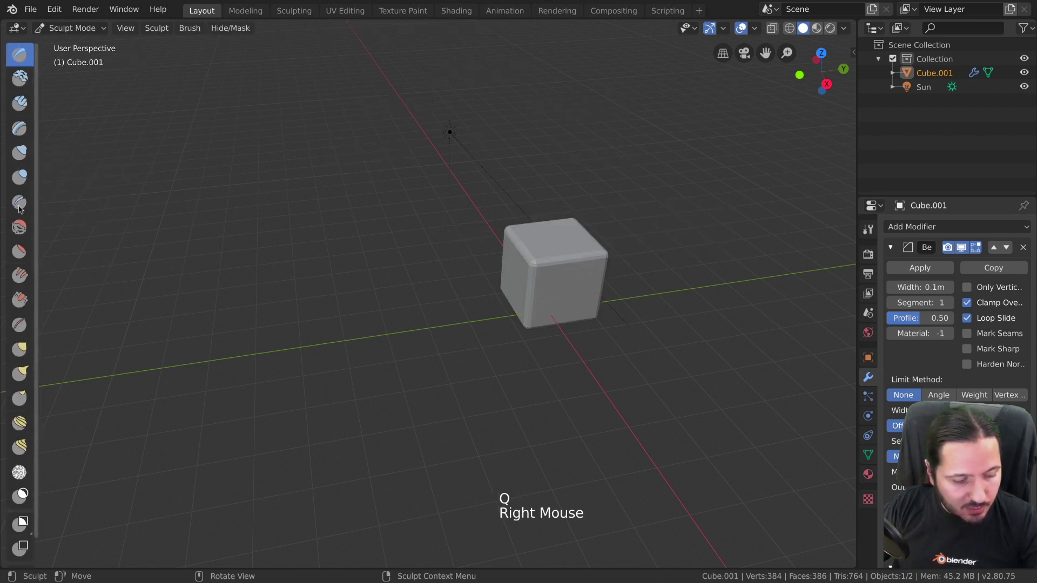
pyautogui.rightClick(20, 254)
pyautogui.press('q')
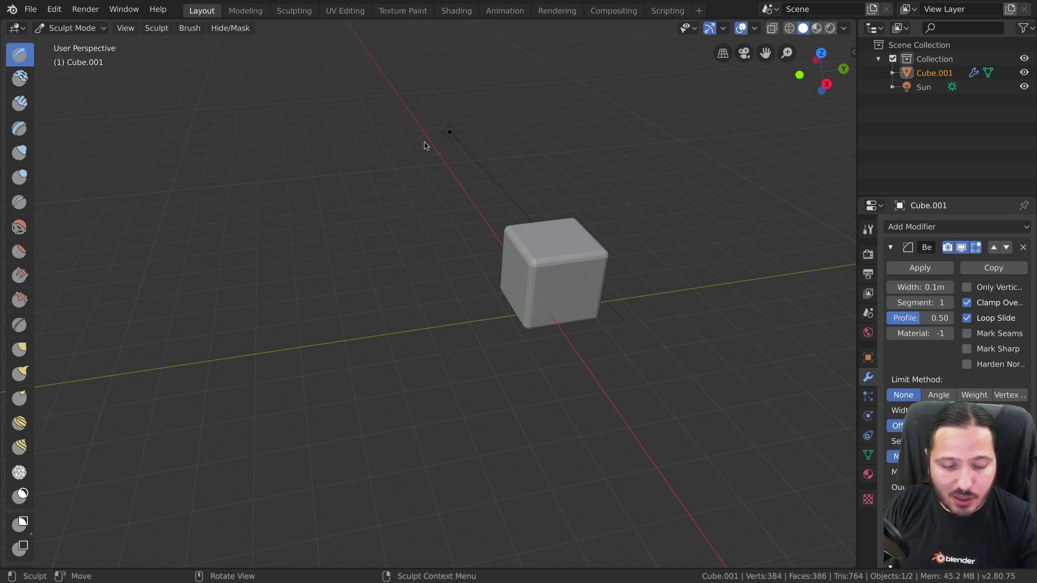
pyautogui.press('Tab')
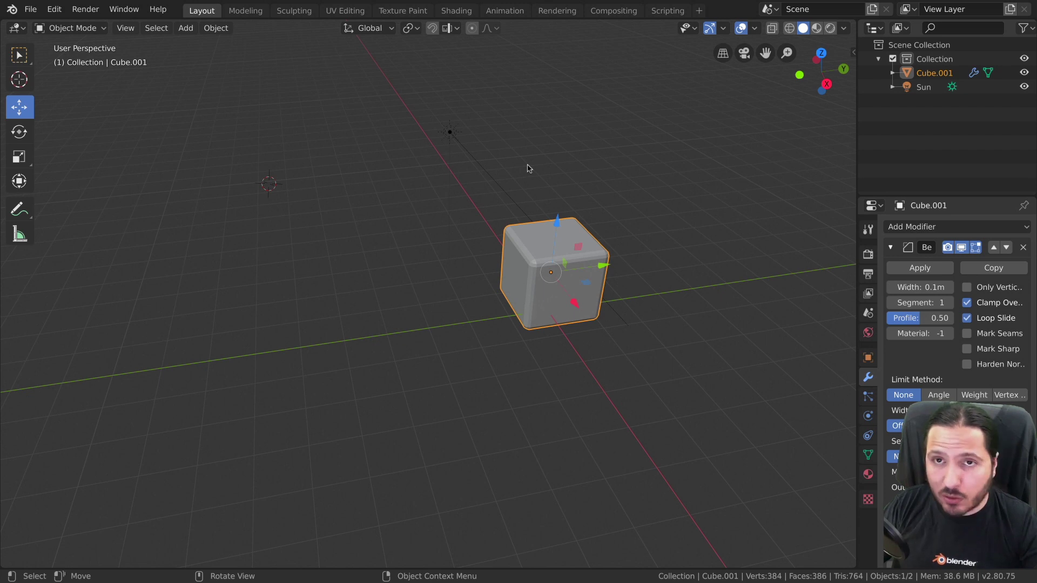
pyautogui.press('F4')
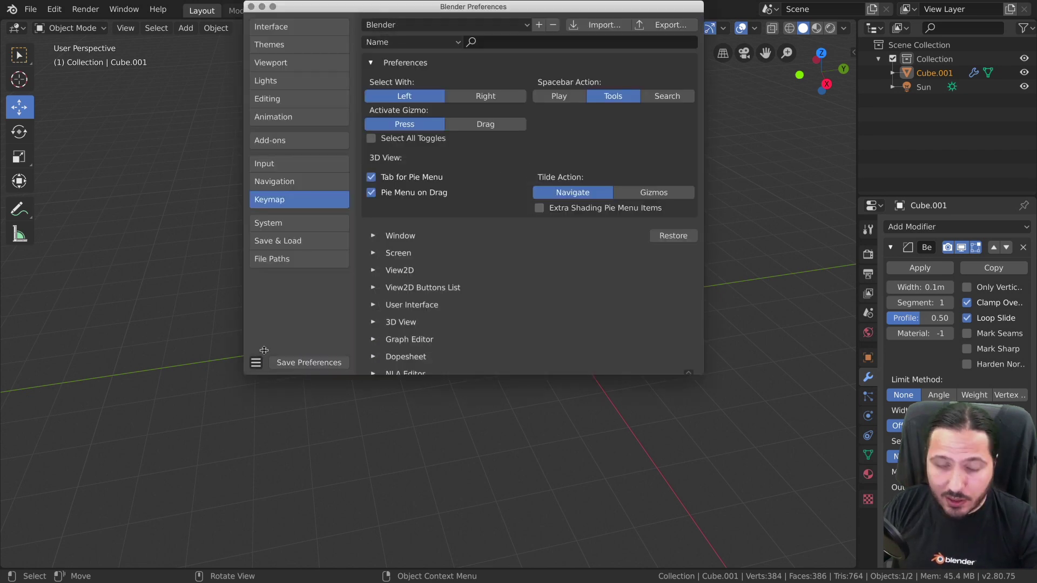